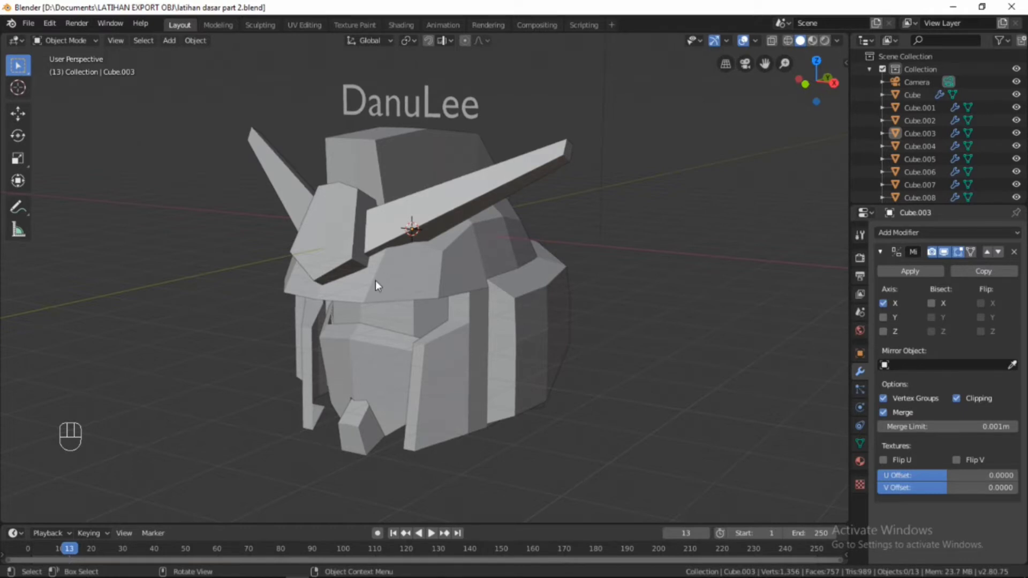
Isolate the dome piece Cube.007, inspect it from several angles, then unhide the whole head
drag(411, 309, 348, 303)
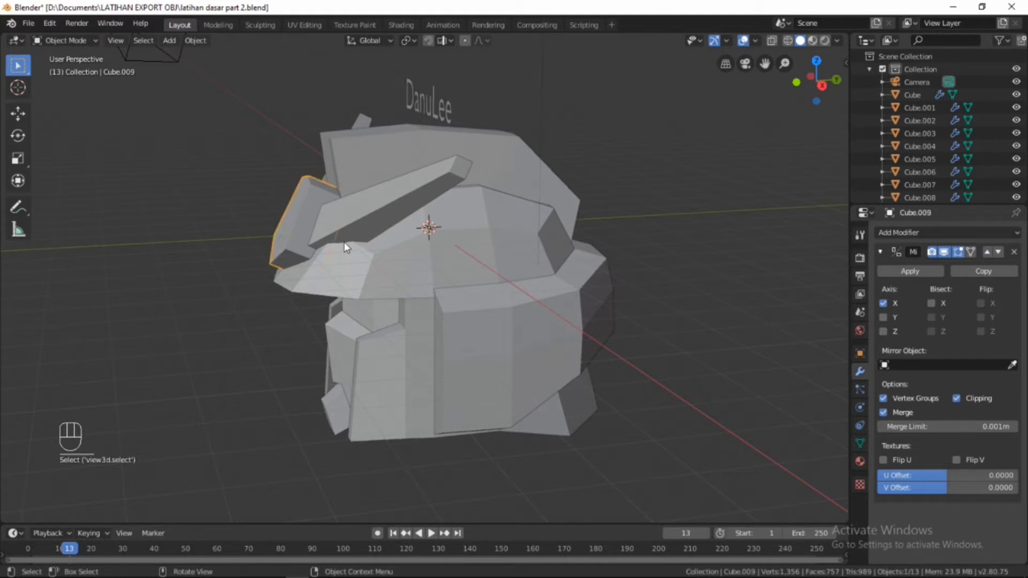
drag(335, 249, 324, 257)
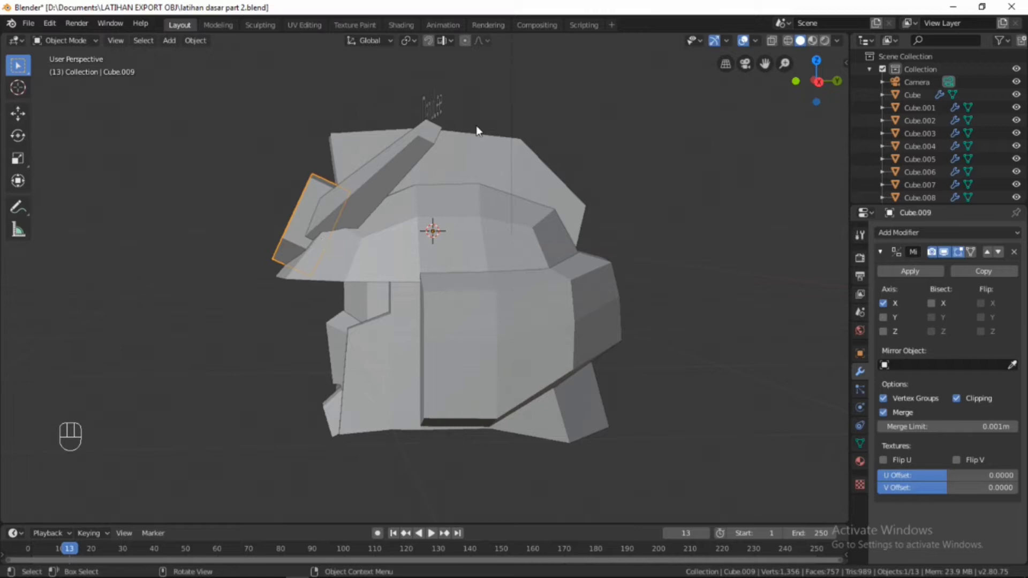
click(474, 147)
drag(254, 188, 458, 259)
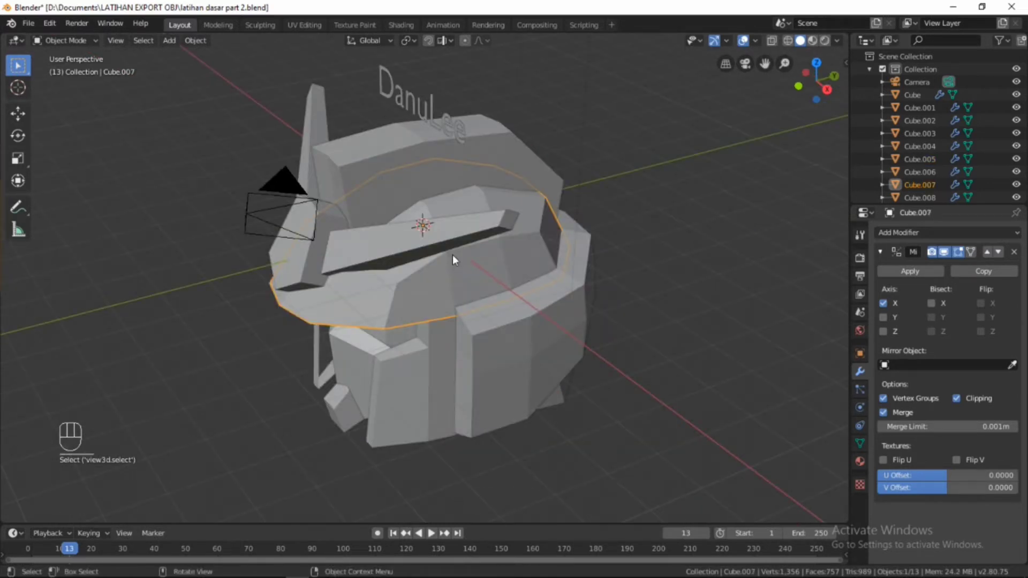
key(shift+h)
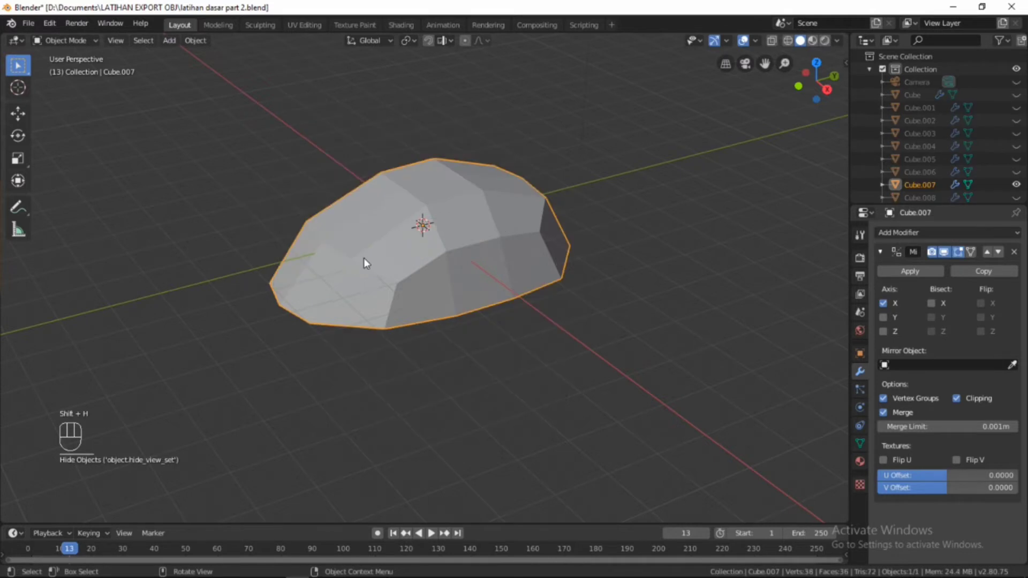
drag(464, 293, 375, 256)
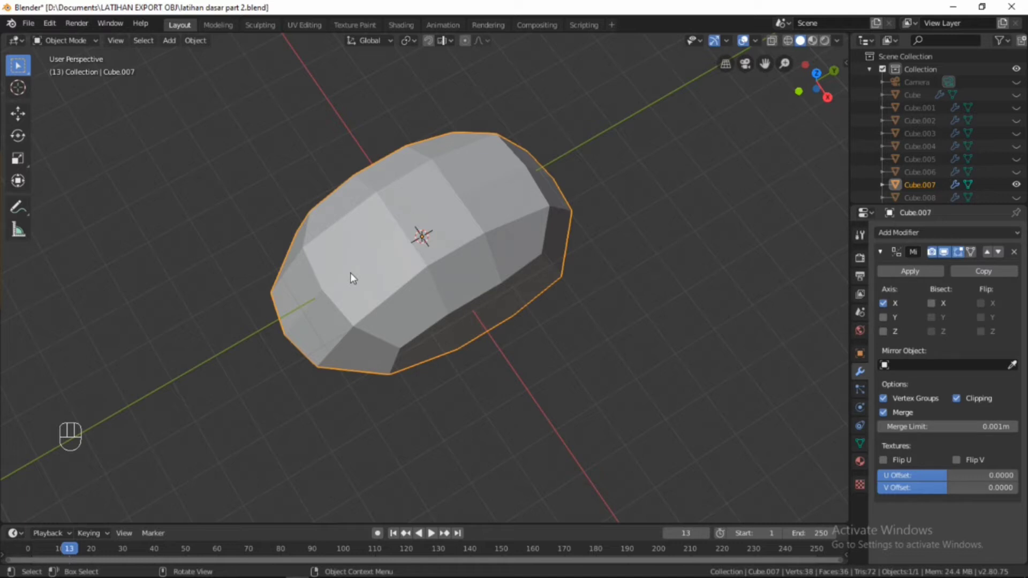
drag(359, 203, 389, 196)
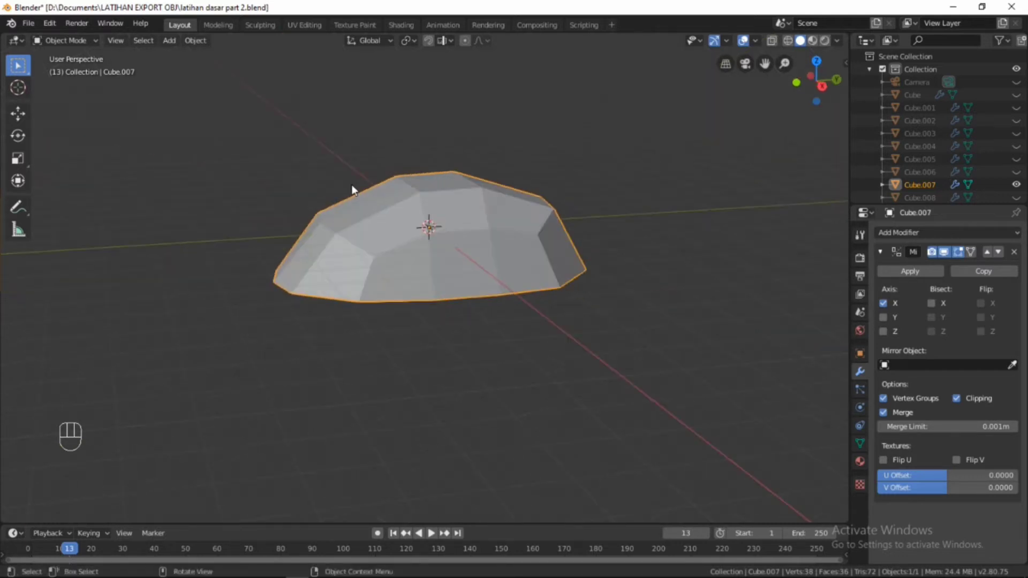
drag(406, 199, 395, 221)
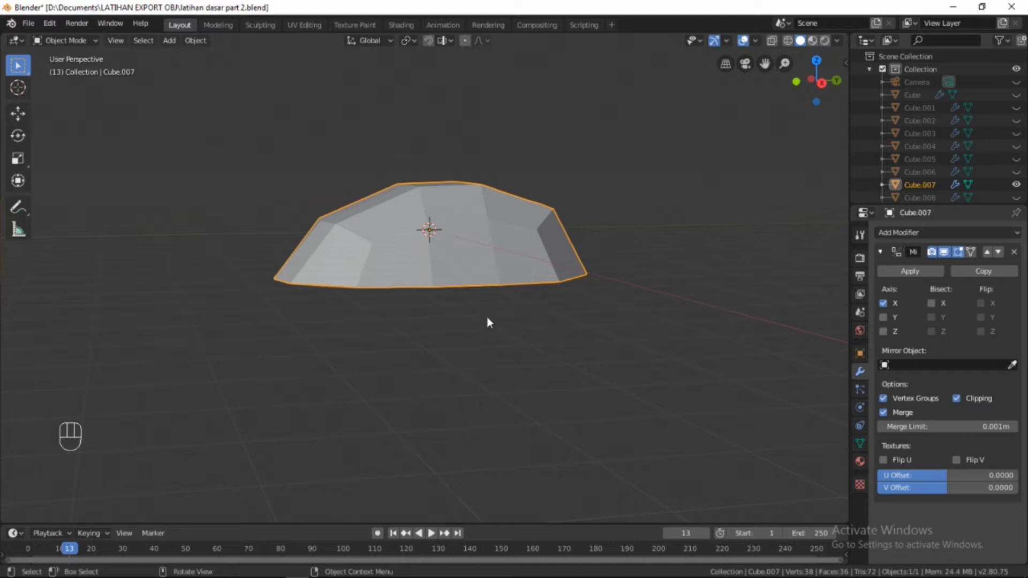
key(alt+h)
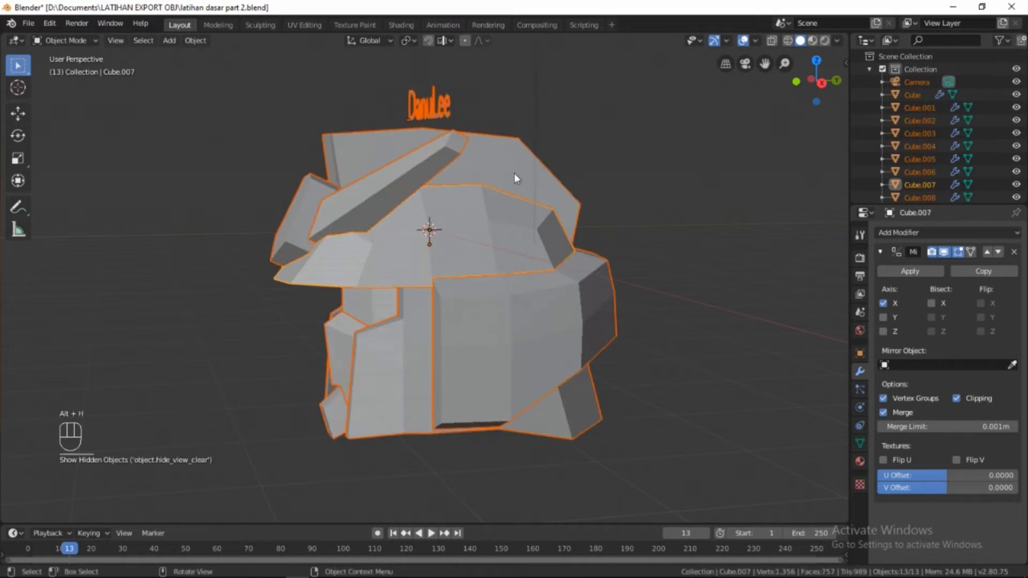
Check the horn piece Cube.008 and side visor Cube.009 by selecting each and orbiting
drag(595, 189, 459, 187)
click(457, 160)
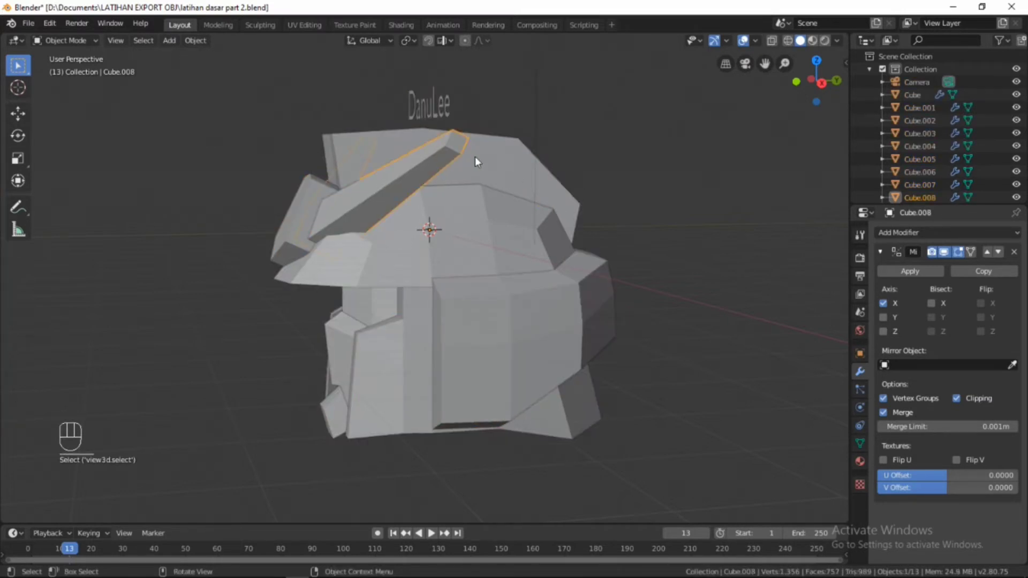
drag(514, 343, 493, 203)
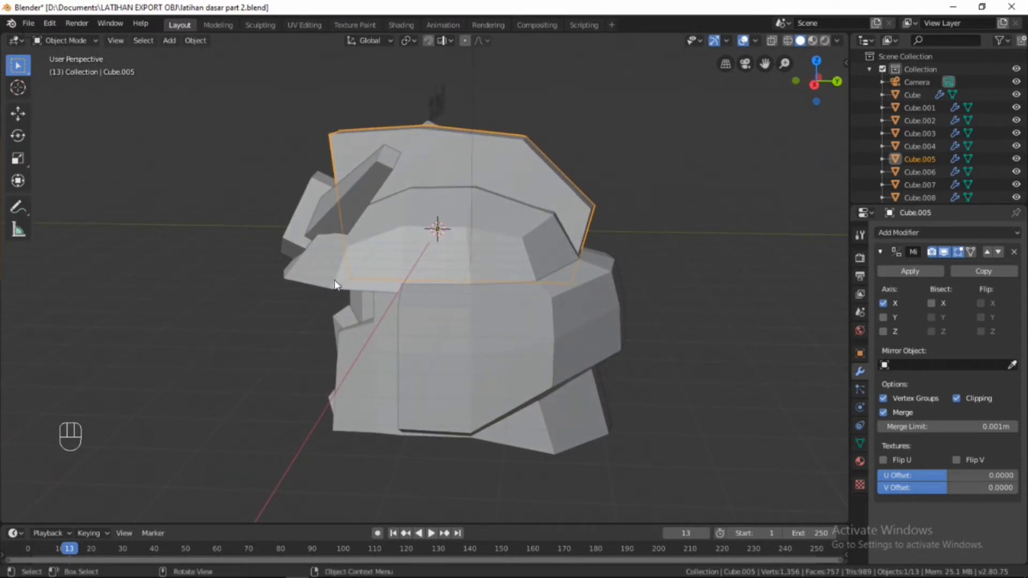
click(309, 203)
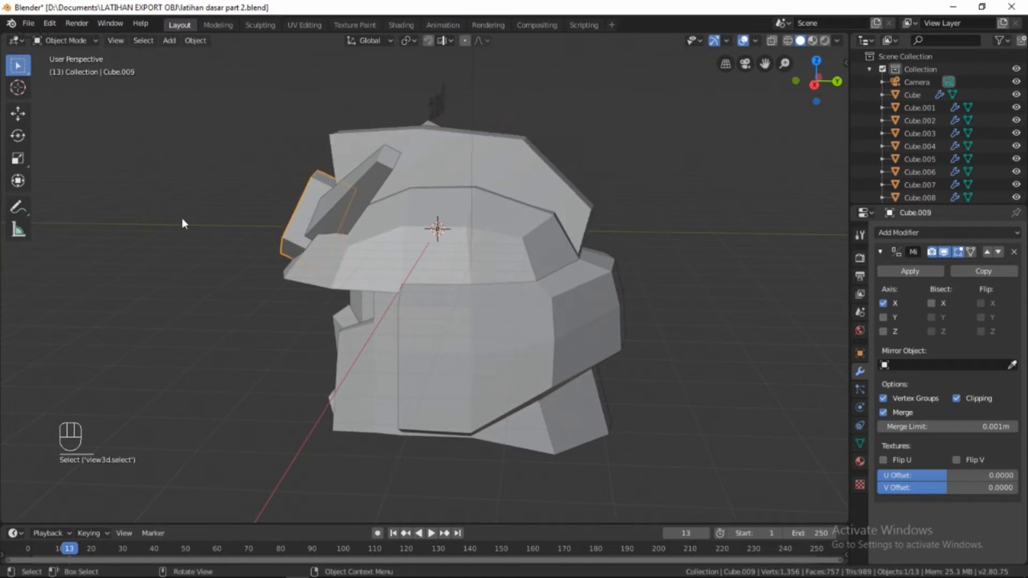
drag(198, 218, 593, 306)
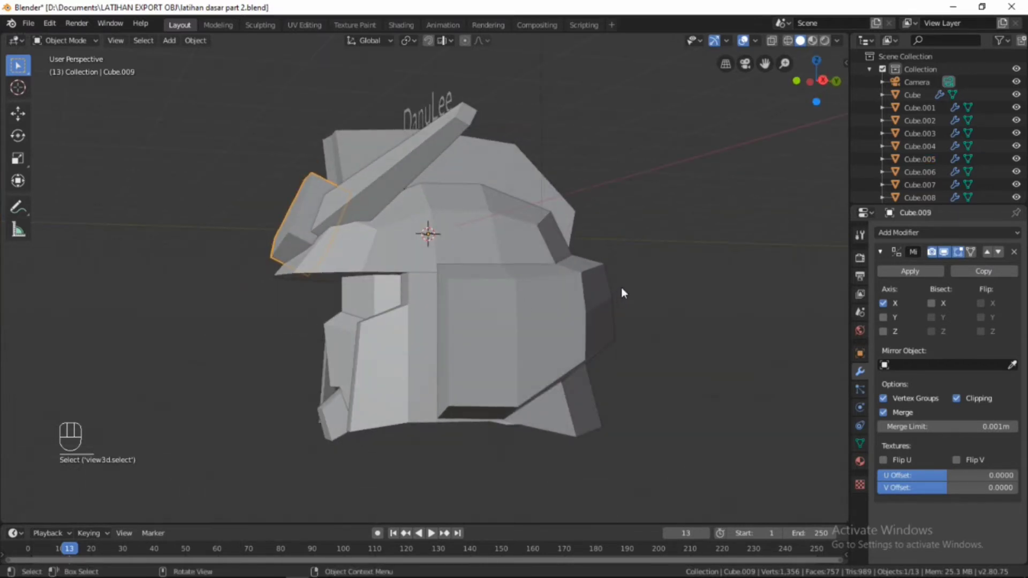
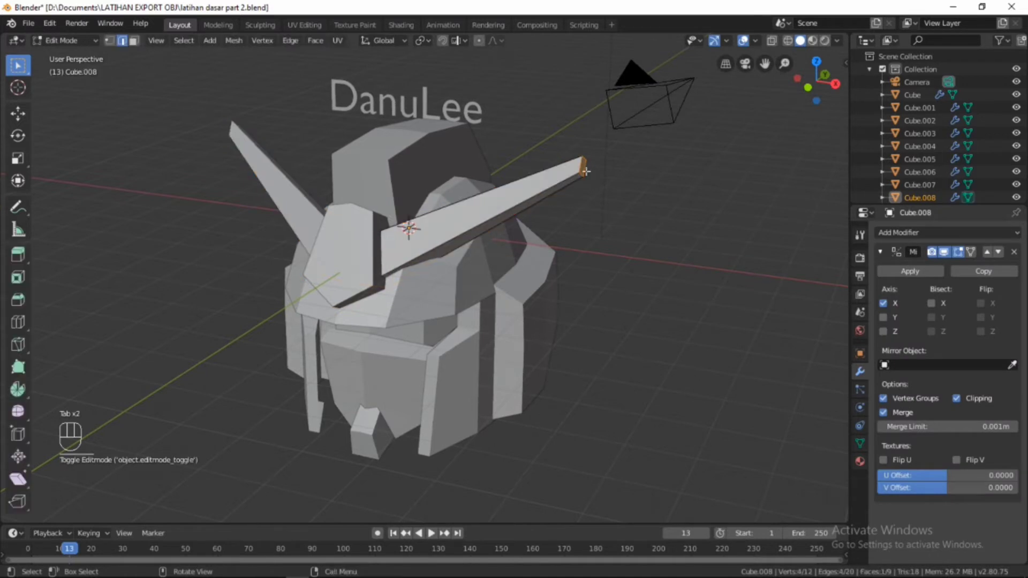
Apply the Mirror modifier on the horn piece Cube.008, baking both horns into its mesh
key(g)
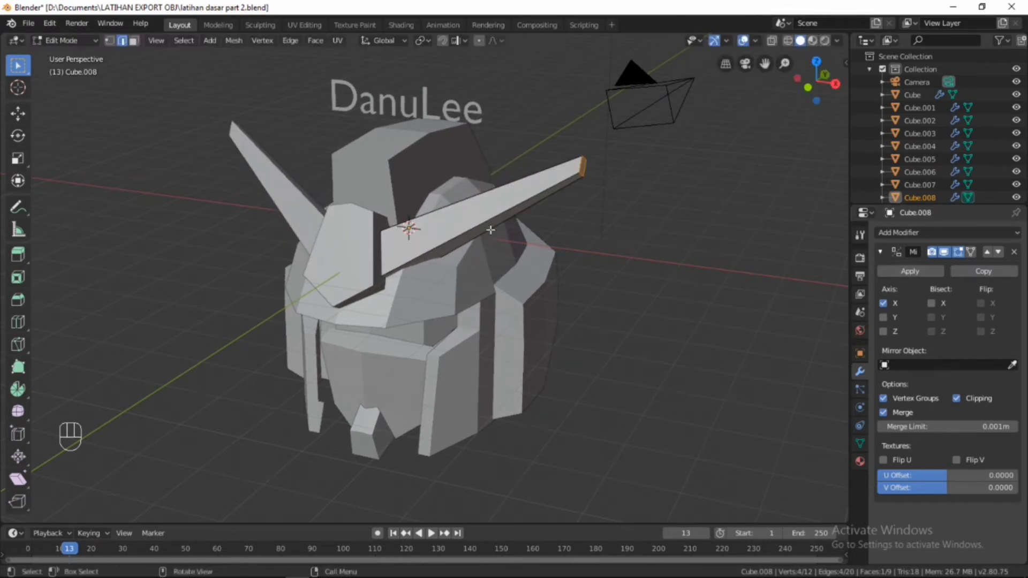
drag(924, 278, 98, 42)
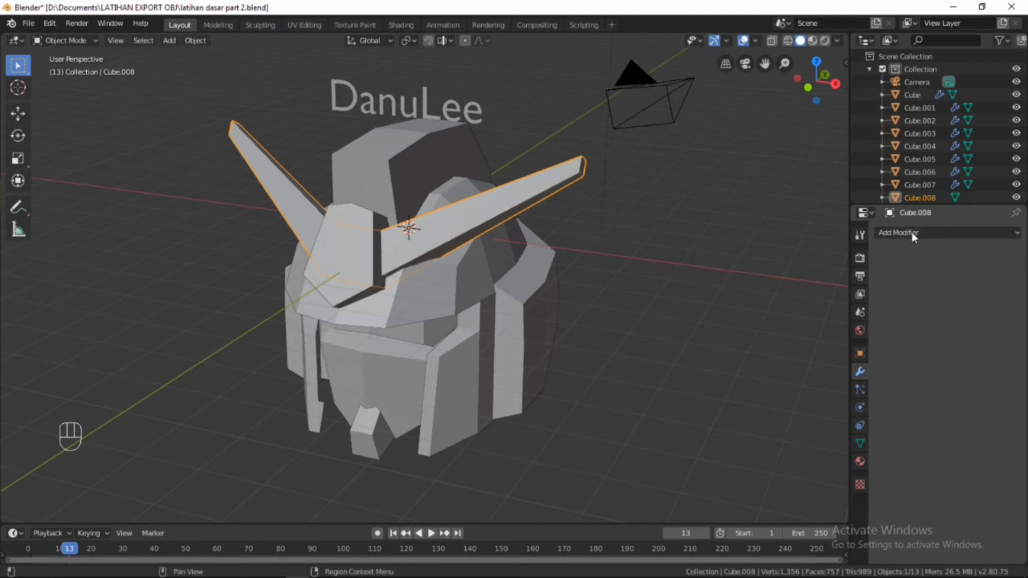
Nudge the horn piece Cube.008 upward in side view and reopen it for mesh editing
drag(482, 319, 434, 280)
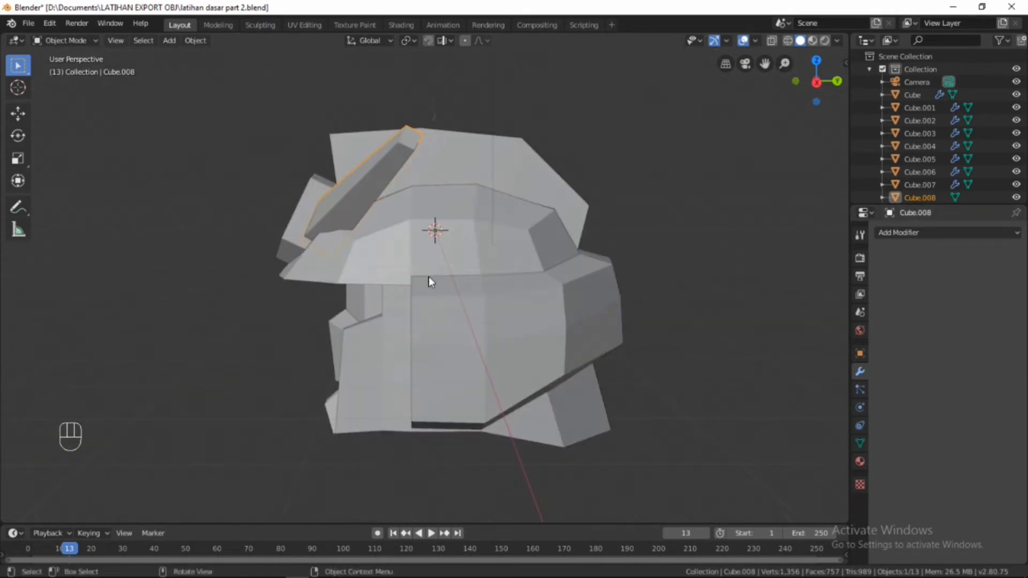
key(KP_3)
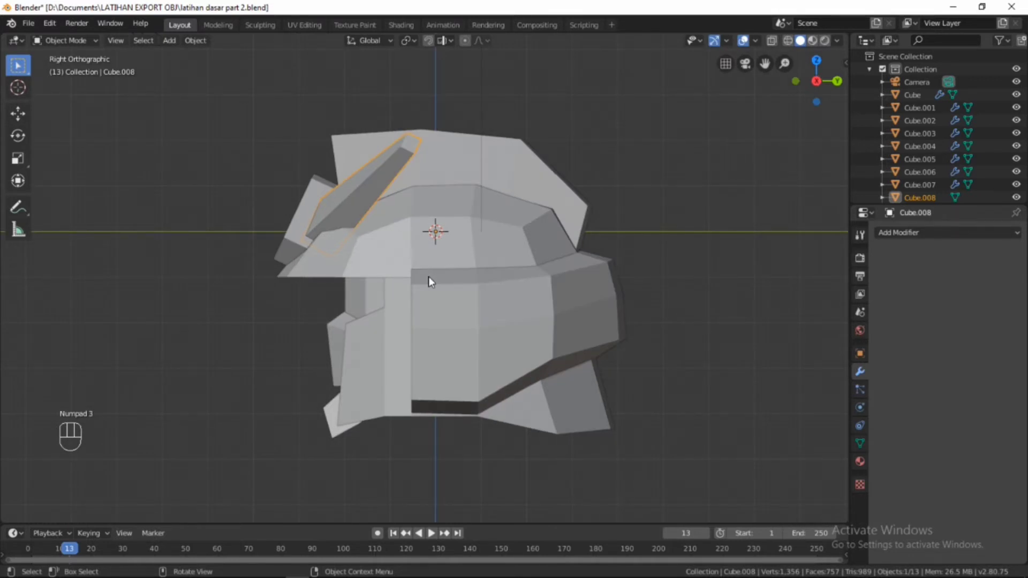
key(g)
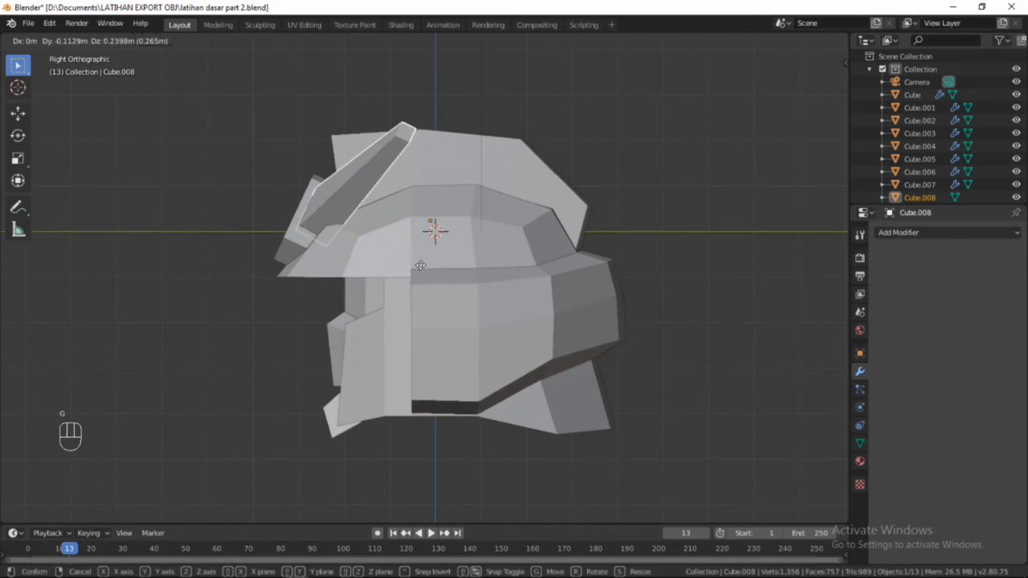
drag(423, 271, 374, 196)
key(Tab)
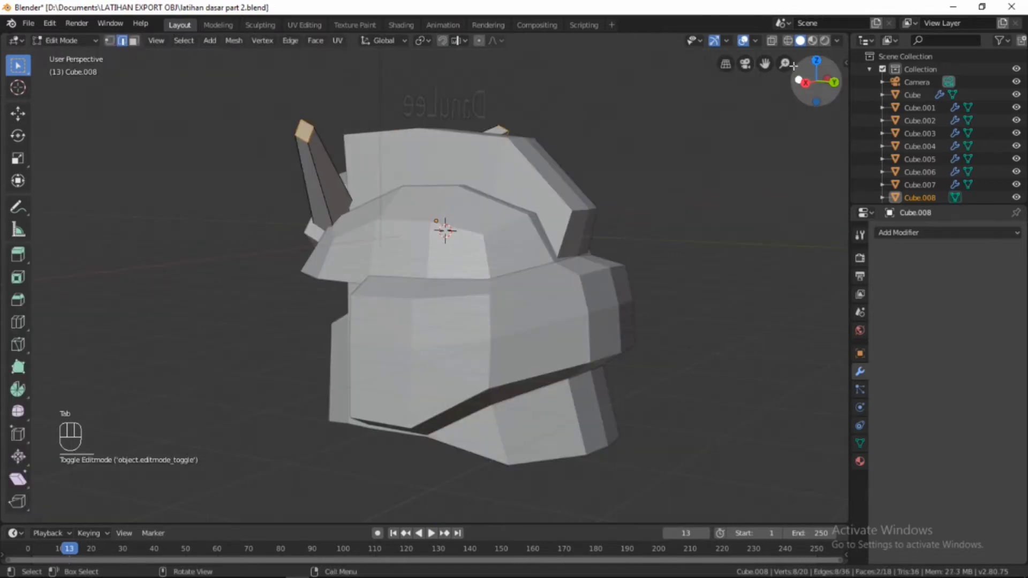
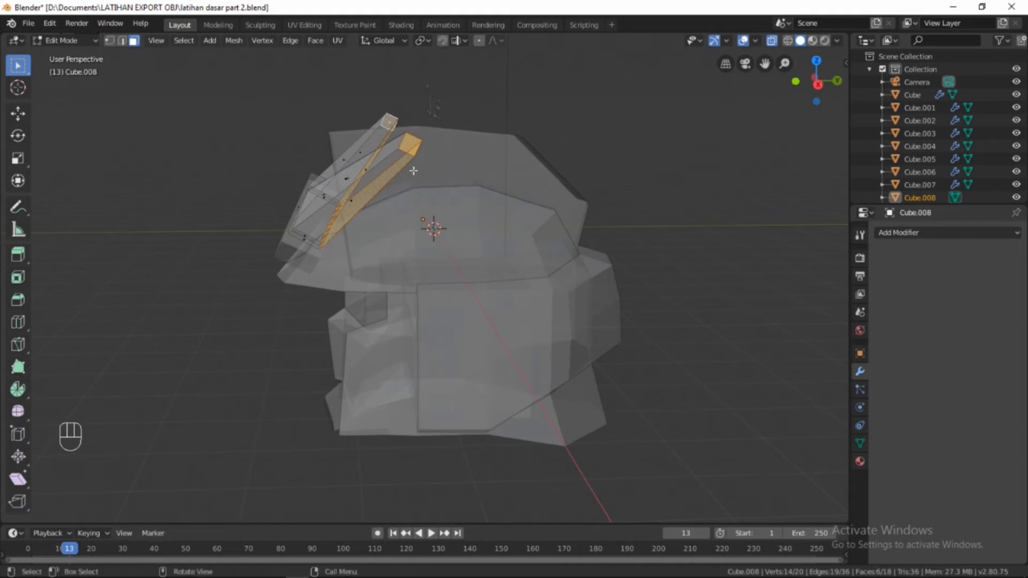
Move the selected horn faces about 0.2 m along Y in side view so the bar meets the head
key(KP_3)
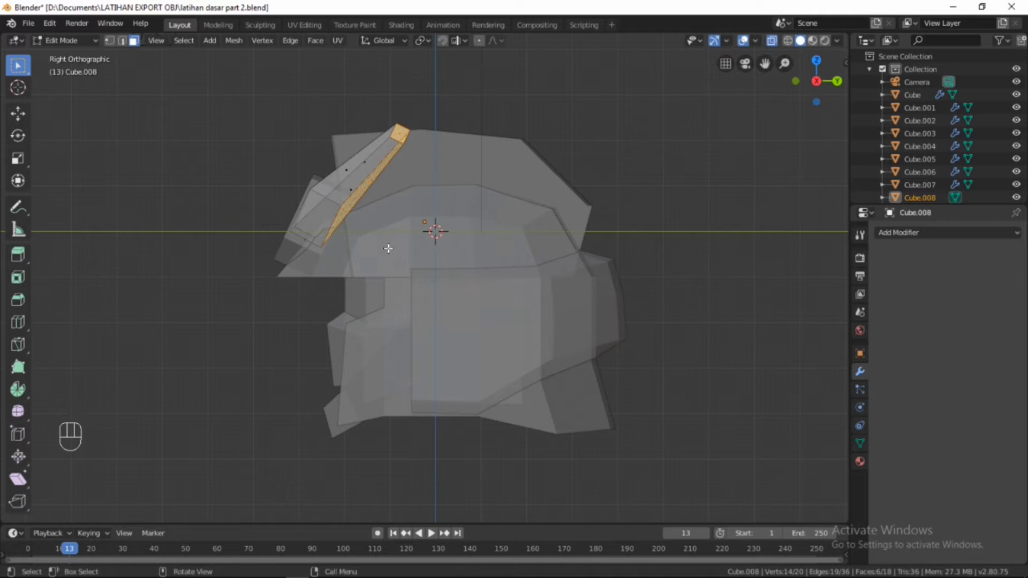
key(g)
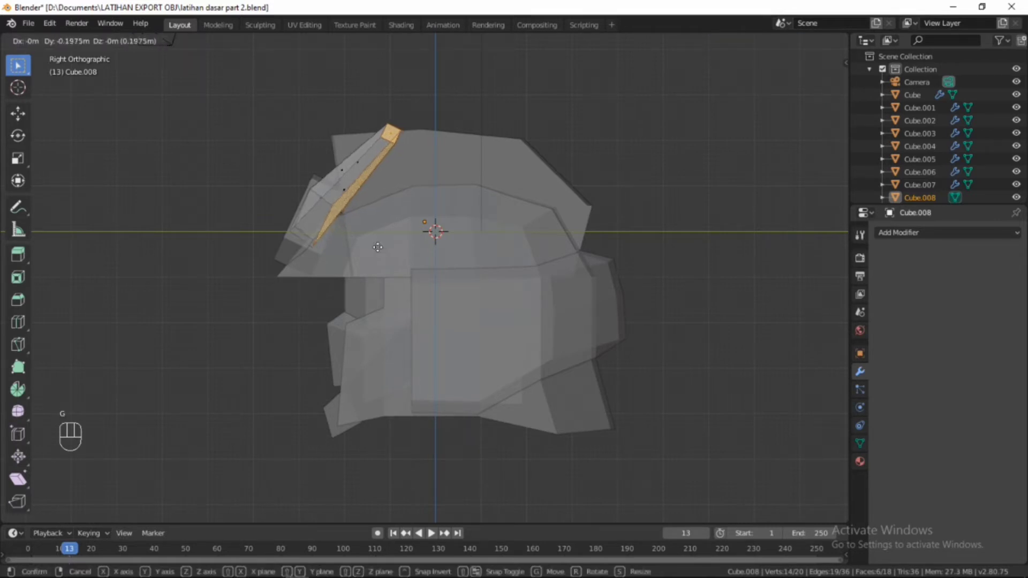
click(748, 37)
drag(747, 37, 747, 38)
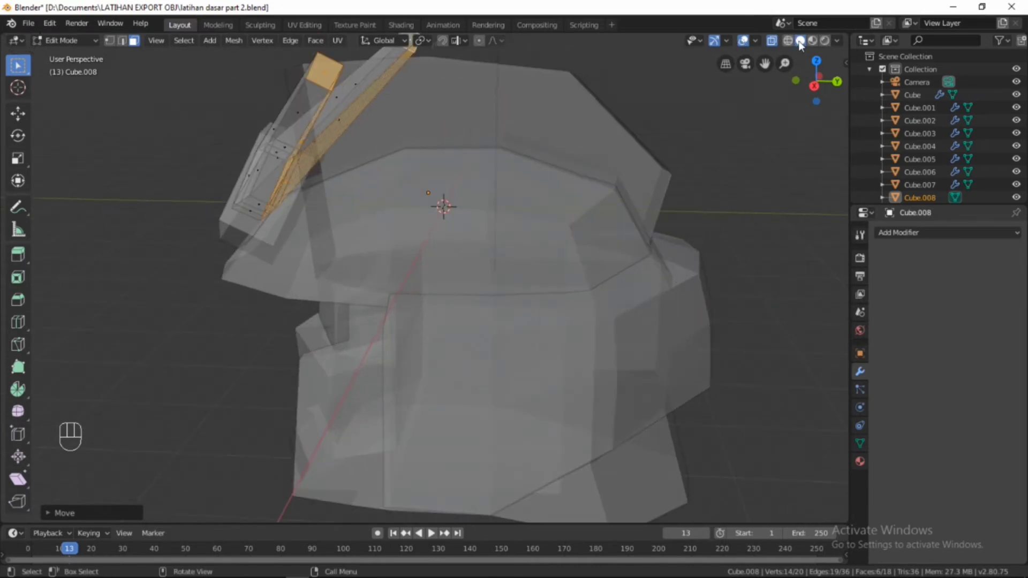
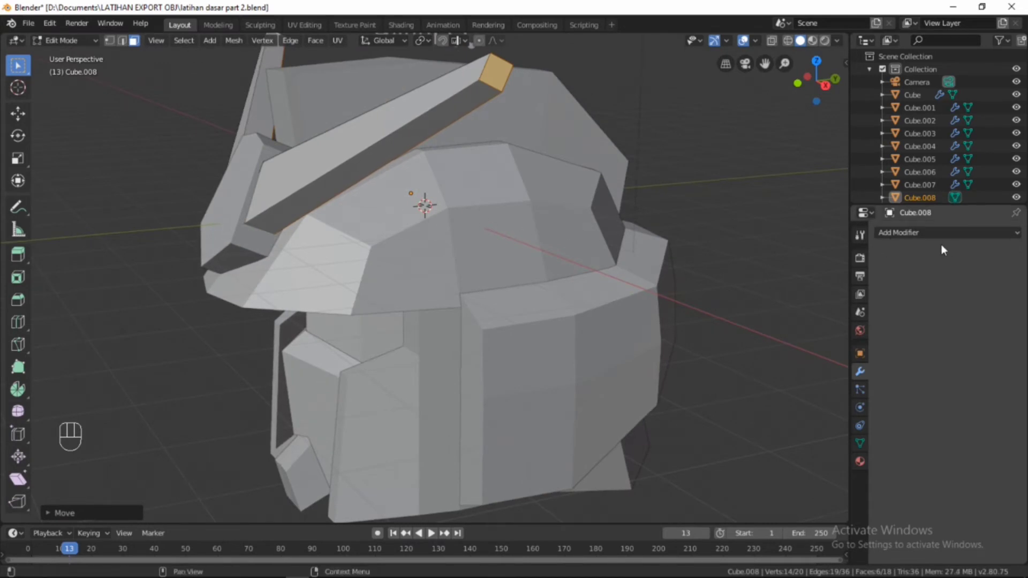
Leave edit mode on the horn piece and inspect the head from front and side
key(Tab)
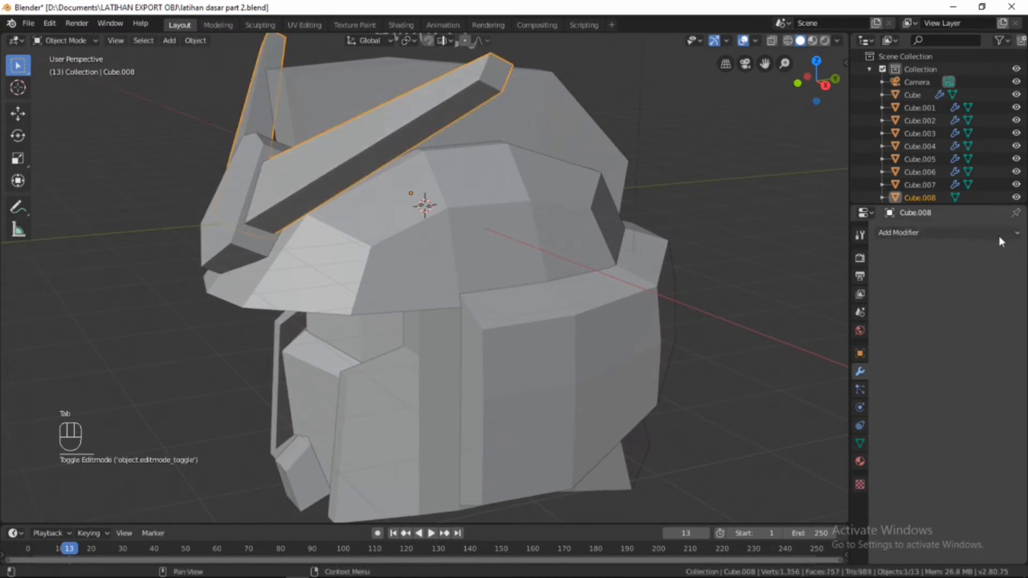
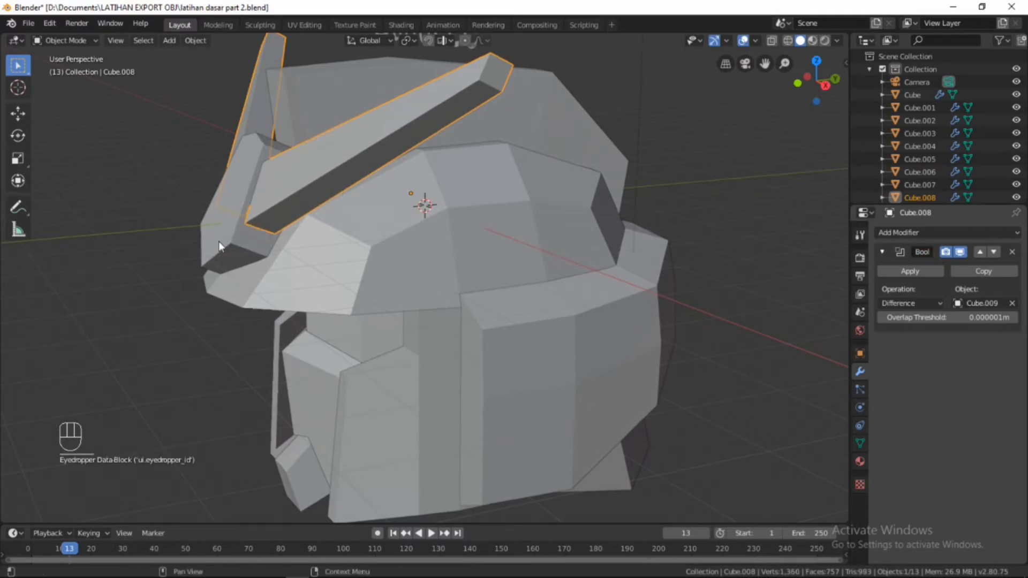
drag(324, 319, 399, 295)
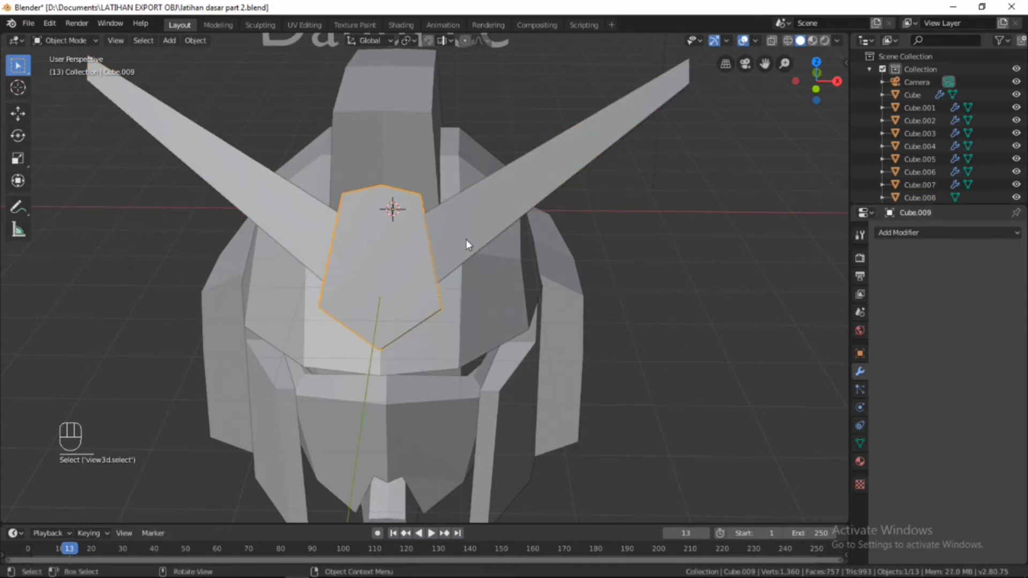
drag(388, 314, 902, 246)
drag(901, 245, 277, 255)
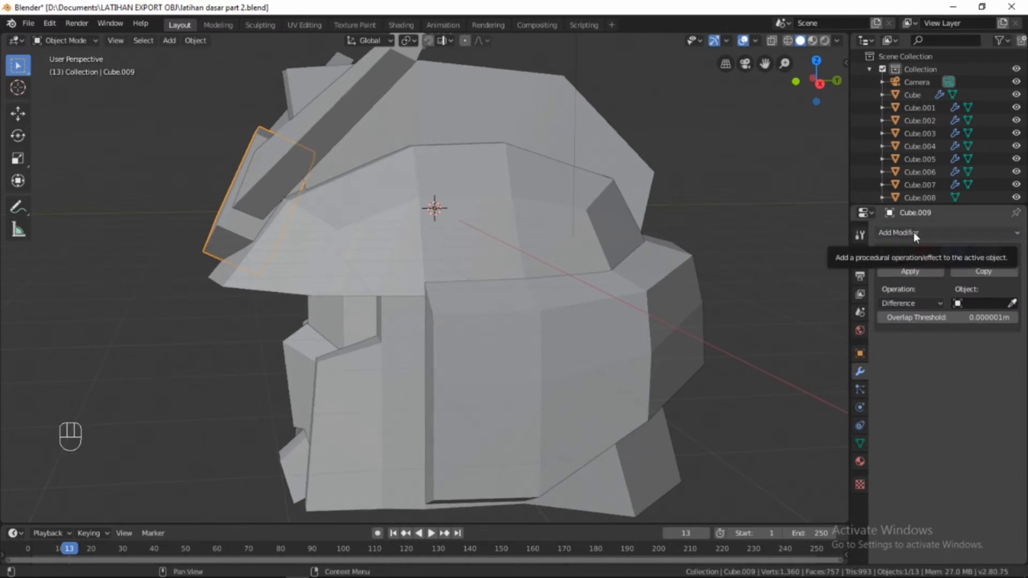
Apply Cube.009's Boolean difference against Cube.007 and inspect the cut all around
click(772, 294)
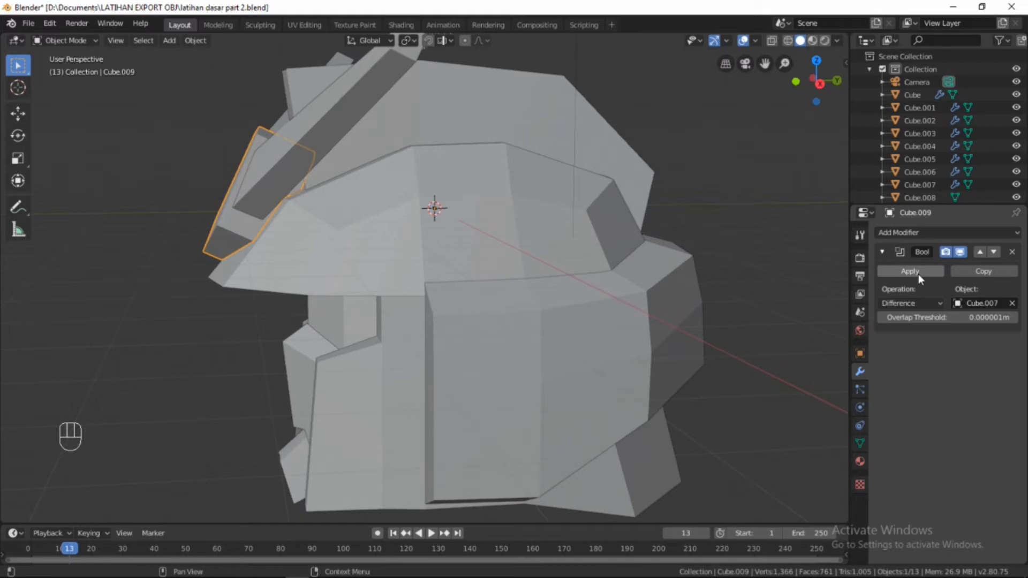
drag(393, 349, 331, 192)
drag(346, 199, 392, 358)
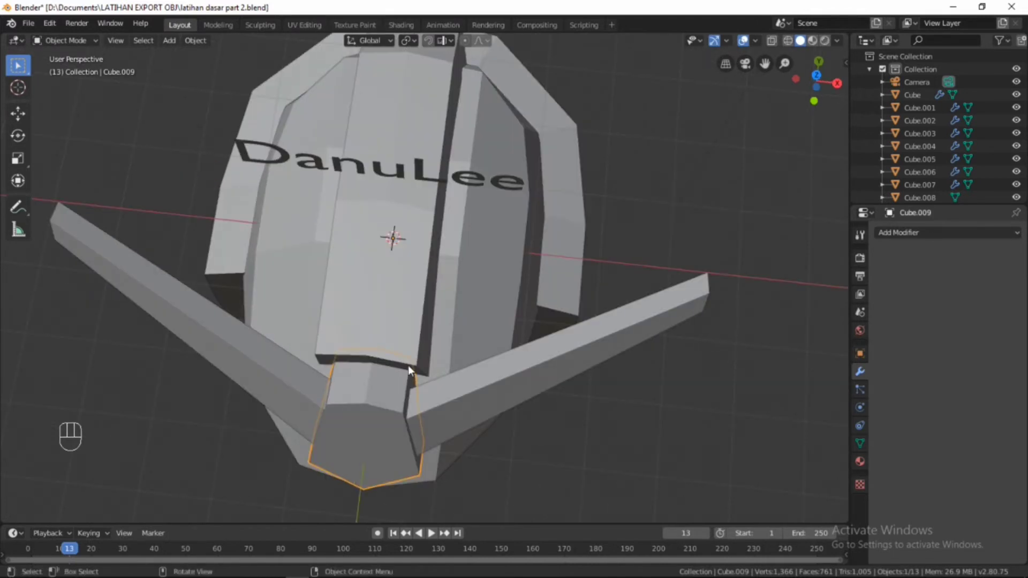
drag(348, 340, 320, 256)
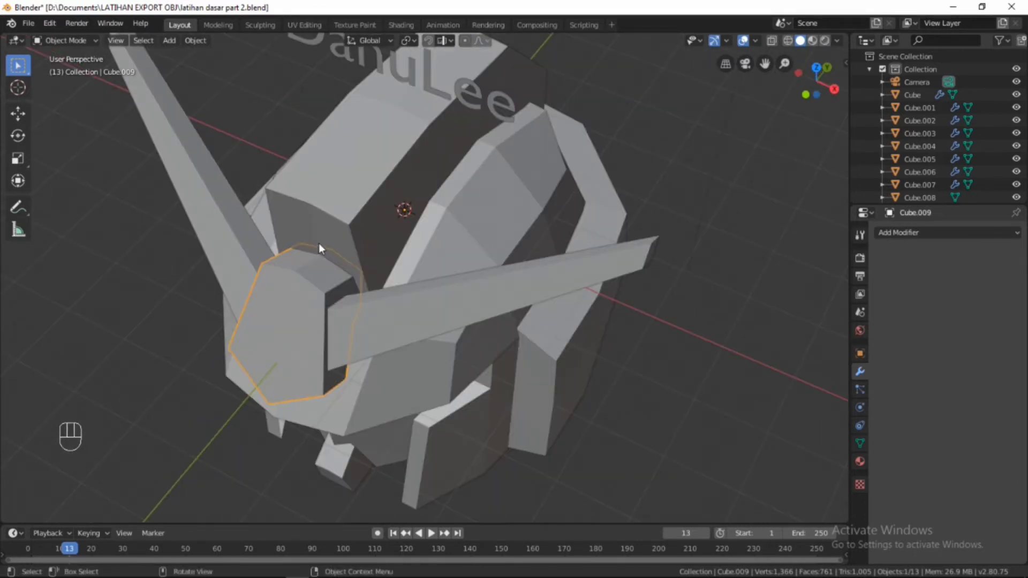
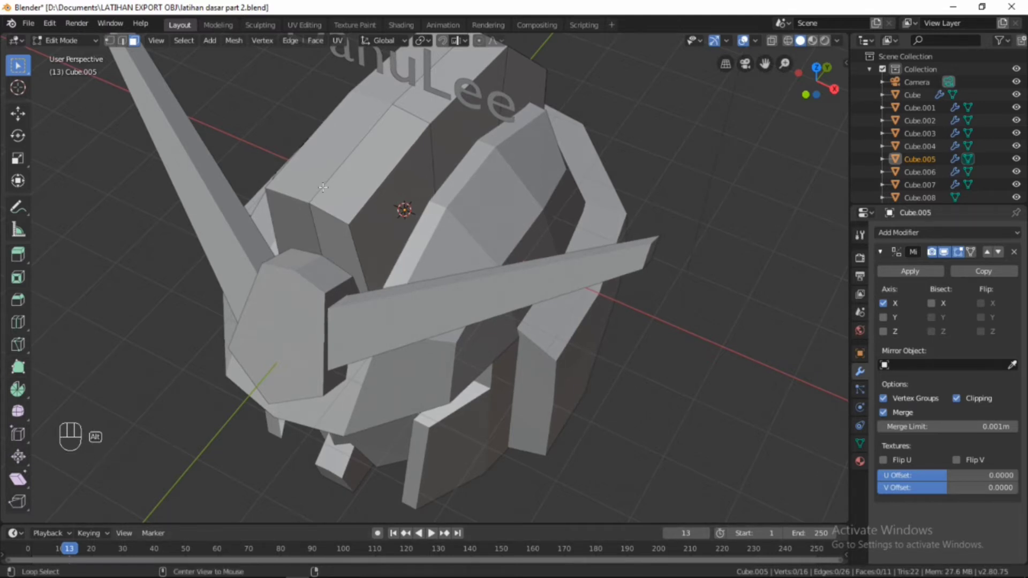
Move one edge of the top piece Cube.005 in edge-select mode, then return to object mode
click(135, 41)
click(135, 40)
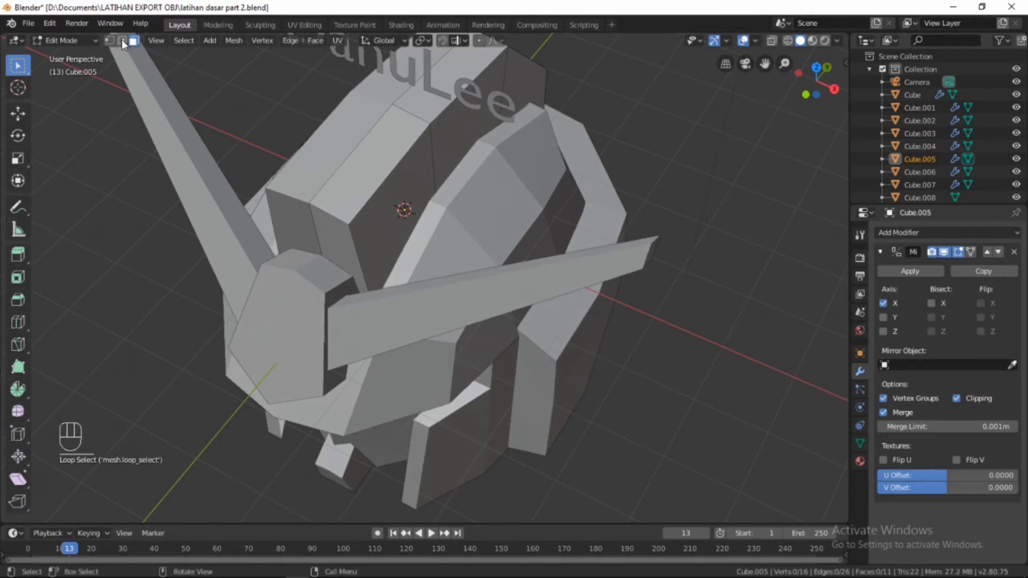
click(127, 44)
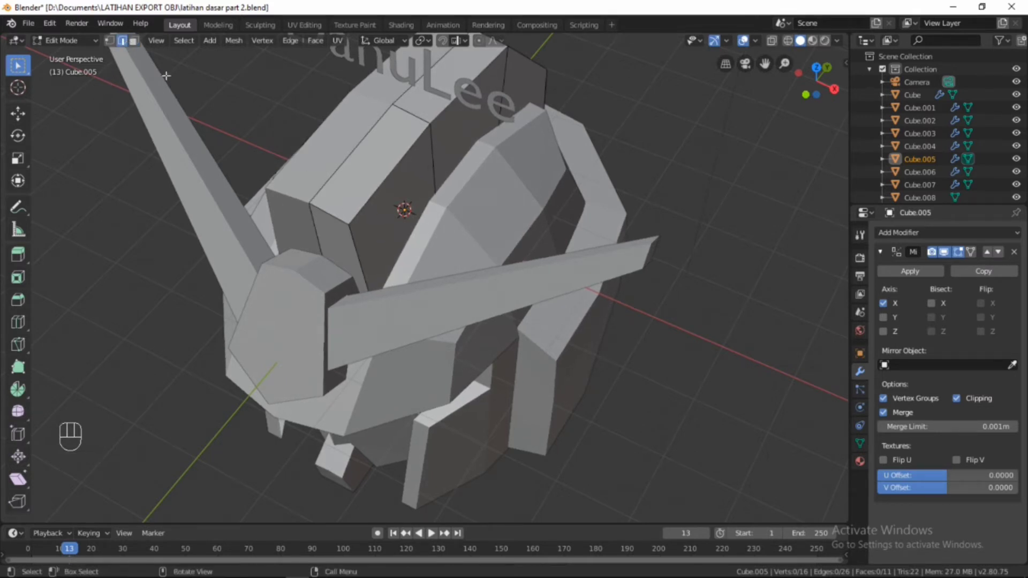
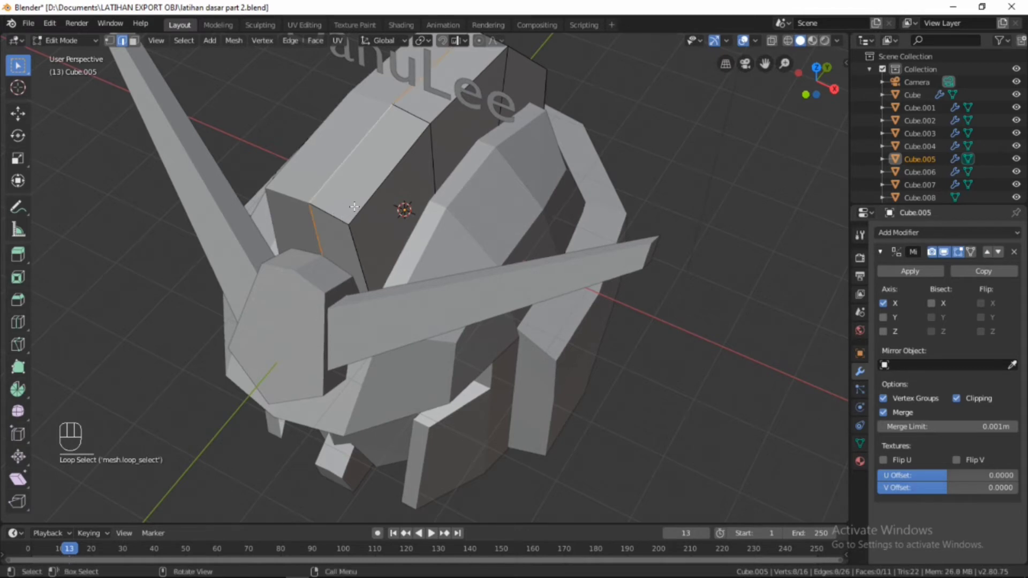
key(g)
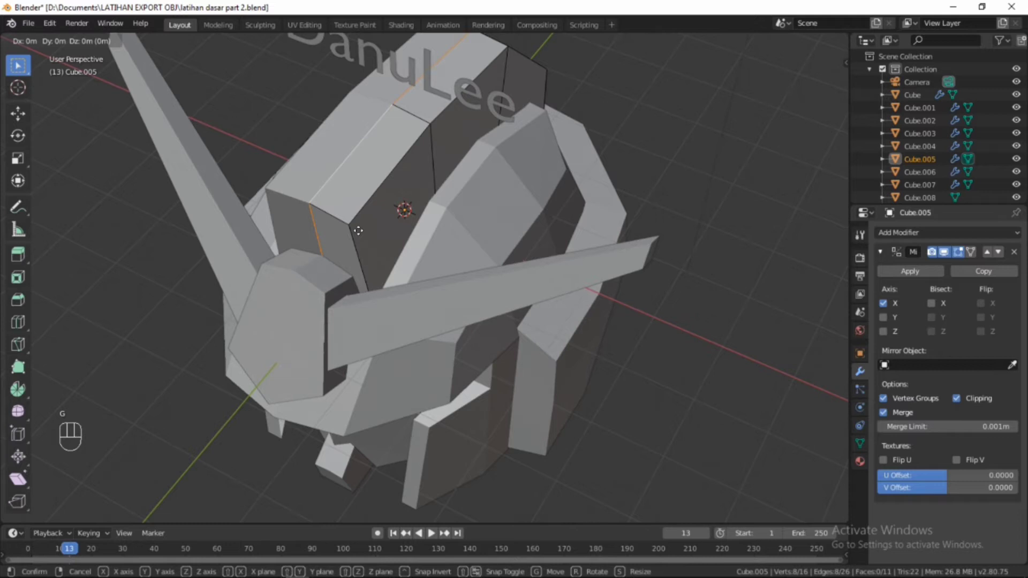
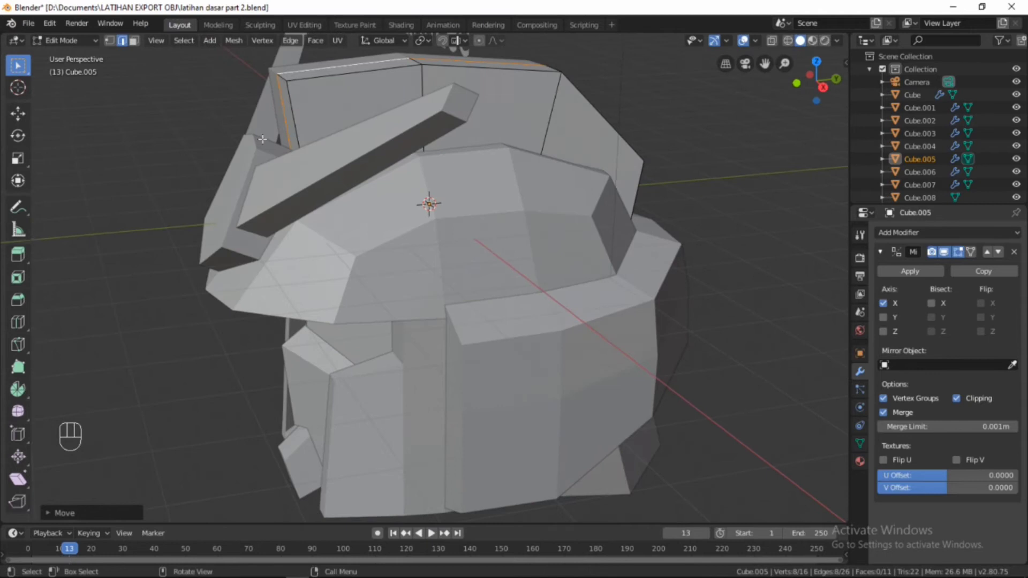
key(Tab)
Apply Cube.009's Boolean cut against Cube.005, then select the top piece Cube.005
click(268, 150)
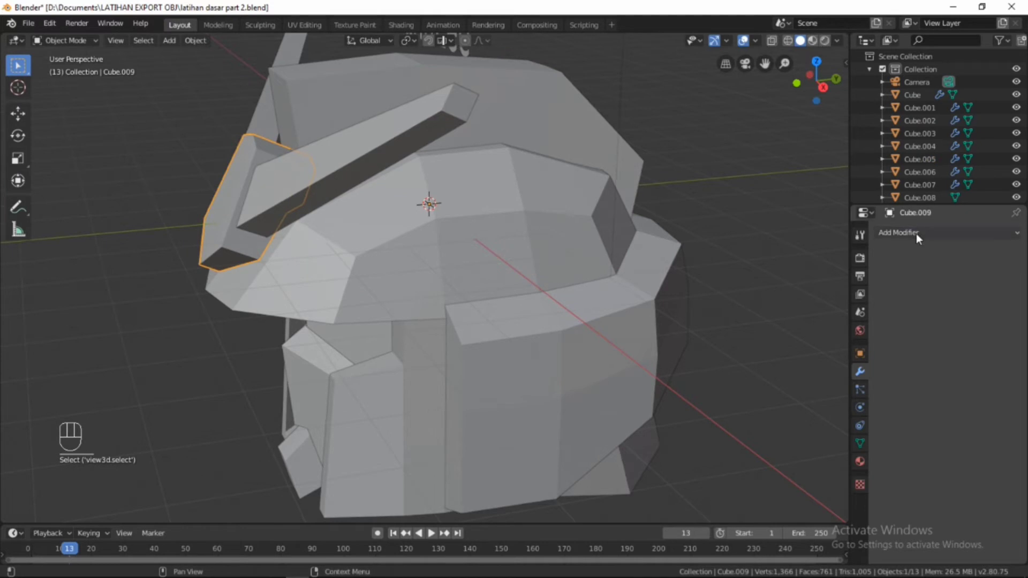
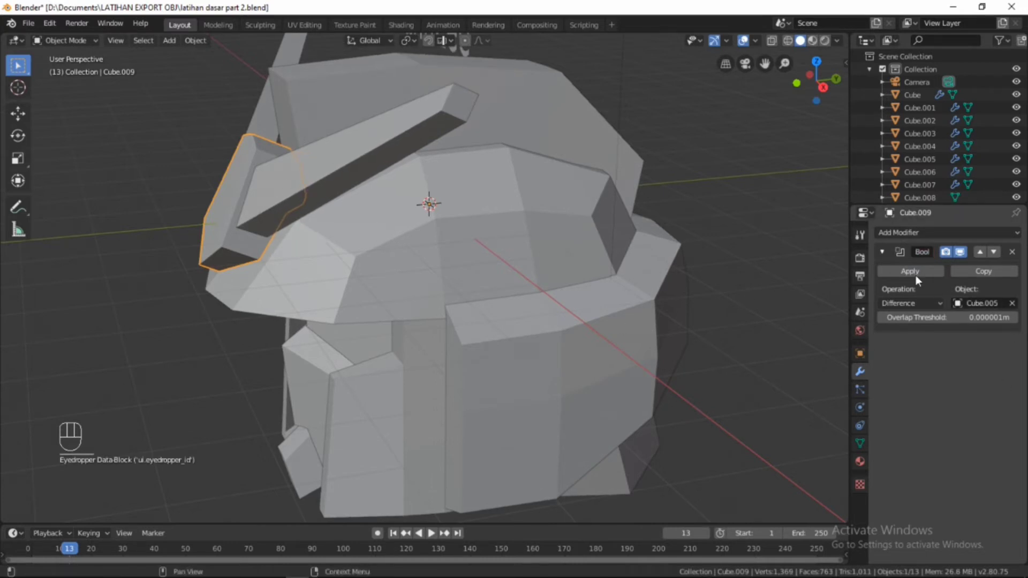
click(920, 275)
drag(702, 355, 536, 264)
click(453, 91)
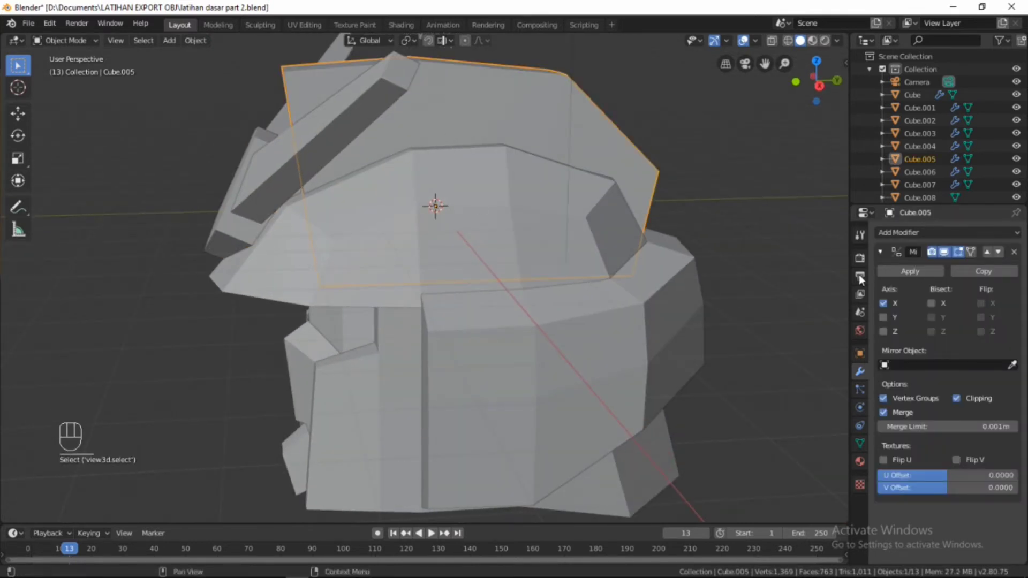
drag(459, 225, 902, 307)
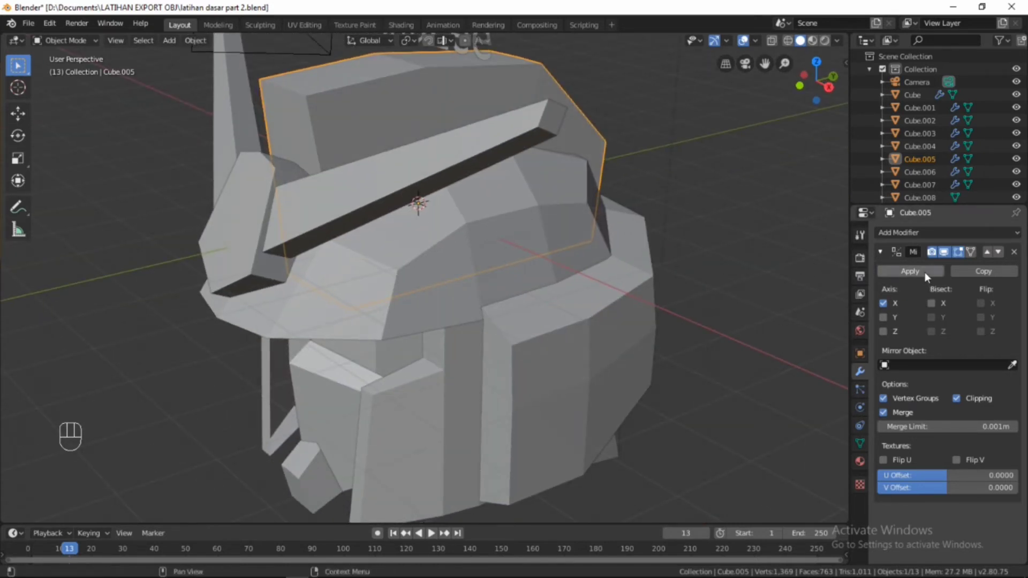
Add a Boolean difference modifier on Cube.005 targeting Cube.007 and check it from side and front
click(930, 277)
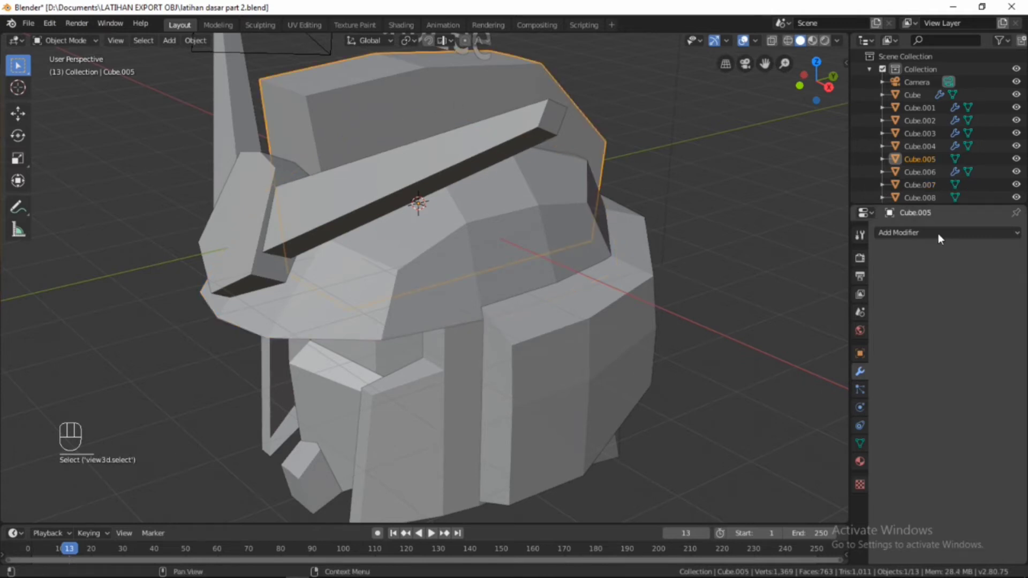
drag(901, 246, 946, 251)
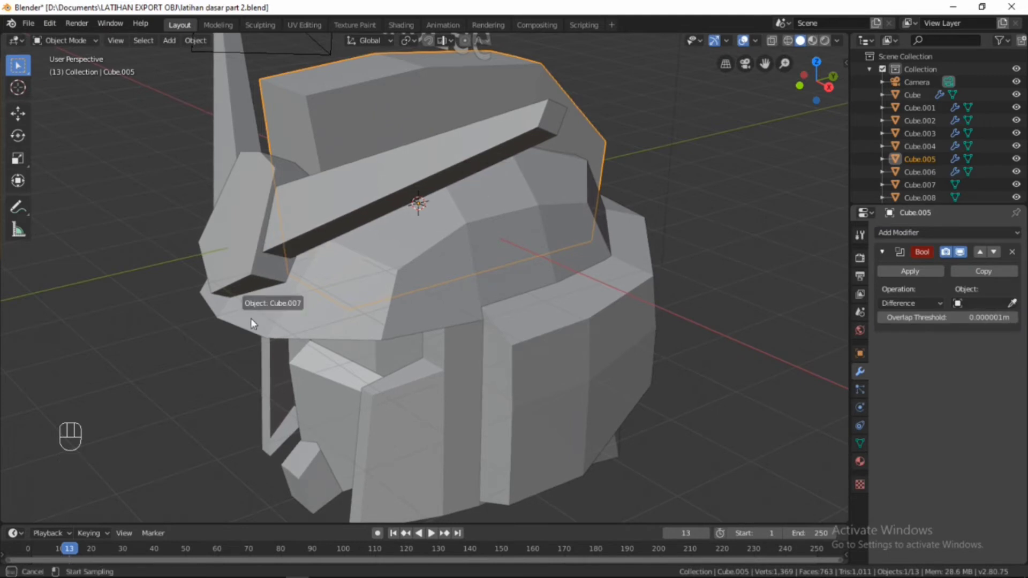
drag(946, 251, 946, 251)
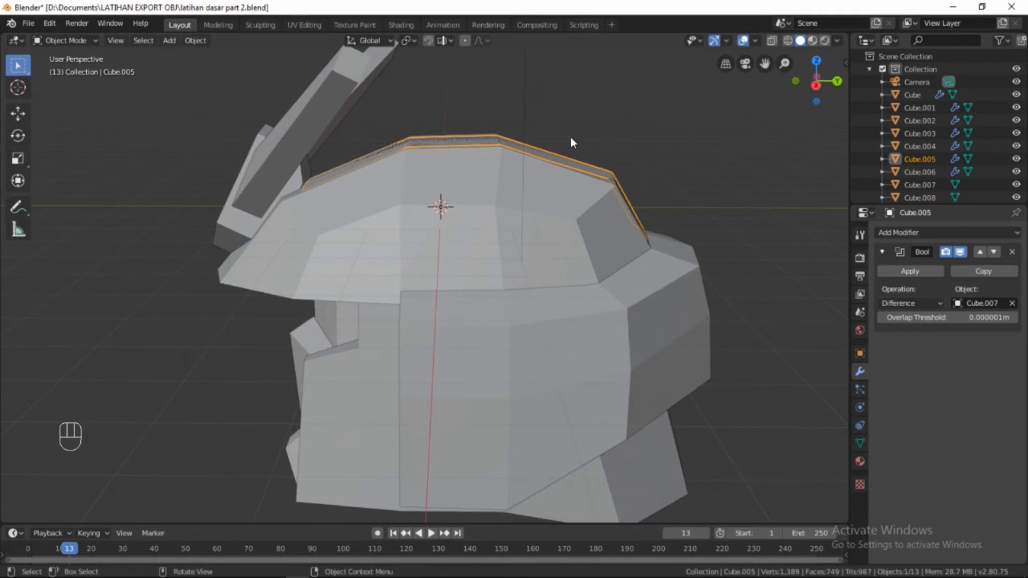
drag(946, 251, 946, 251)
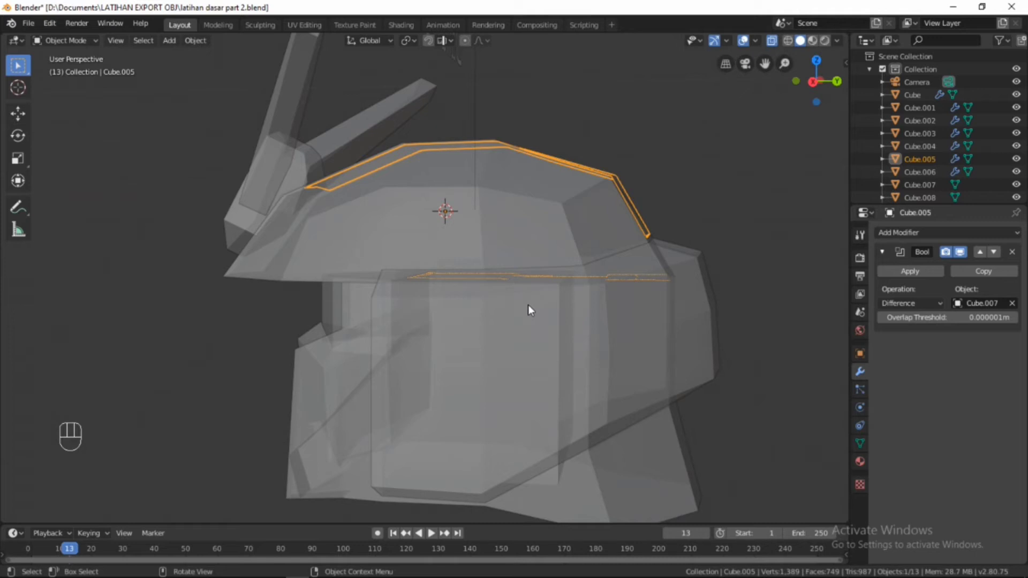
key(KP_3)
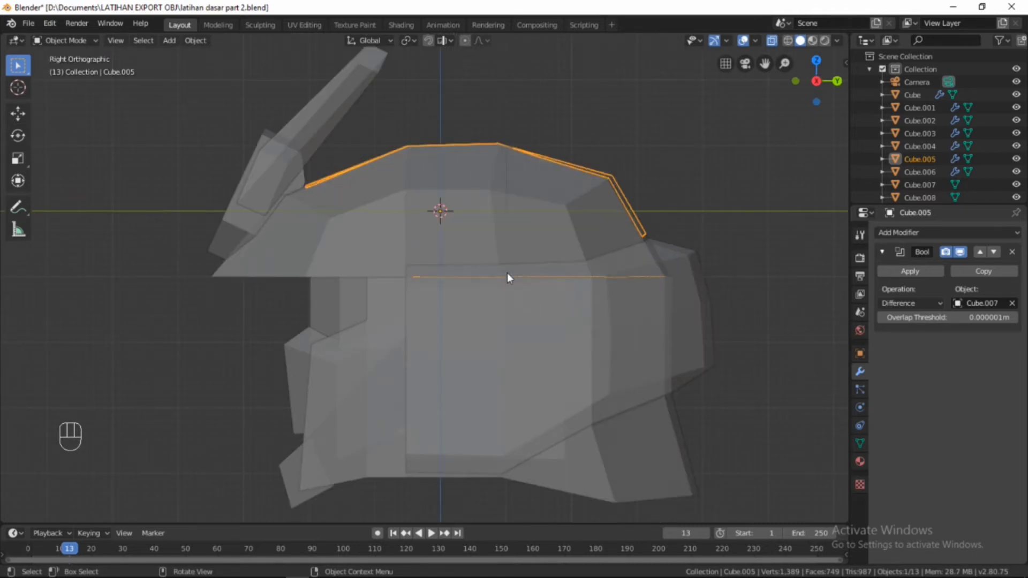
key(KP_1)
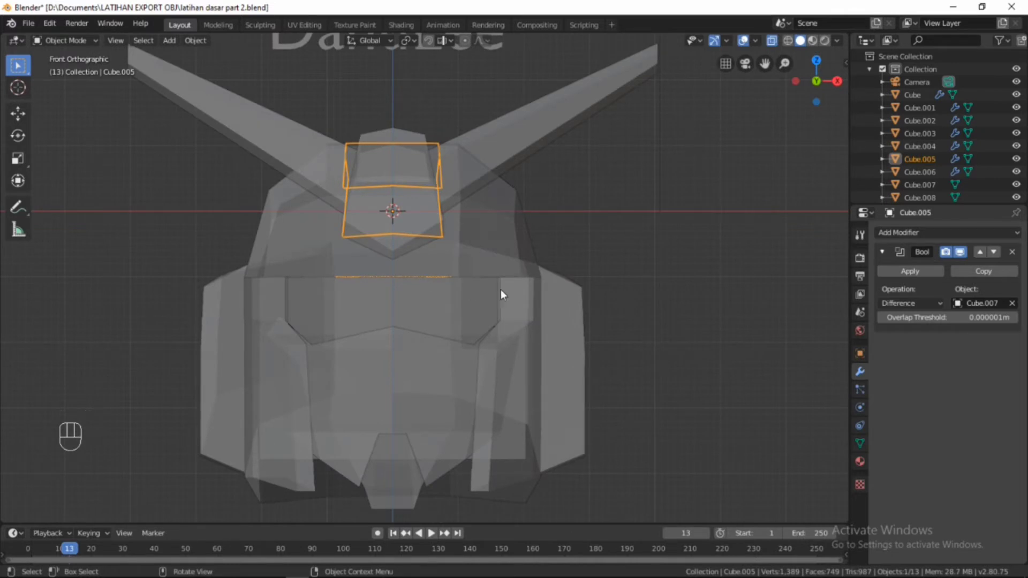
key(KP_3)
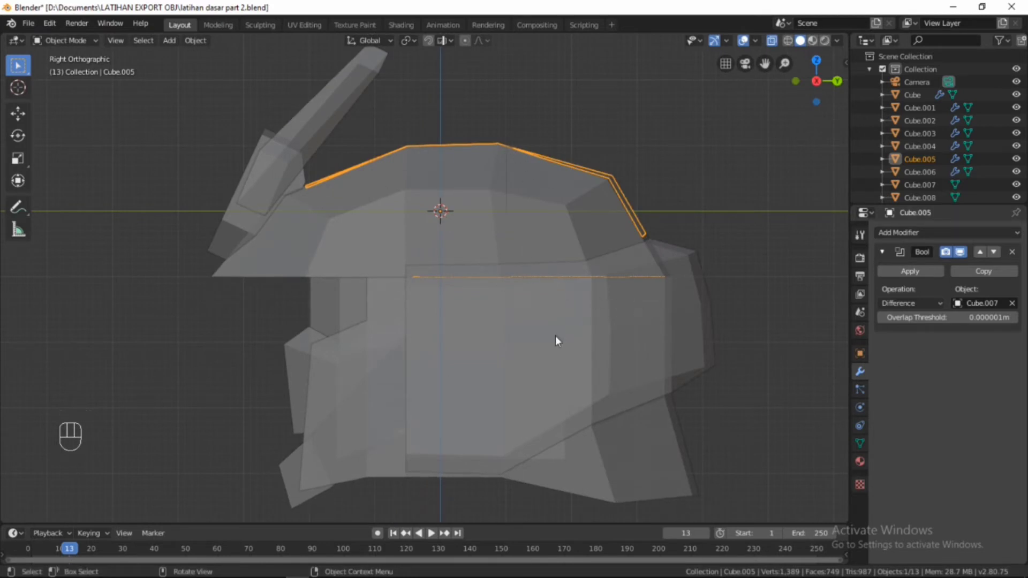
Move Cube.005's entire mesh about 0.02 m up along Z and return to object mode
click(946, 251)
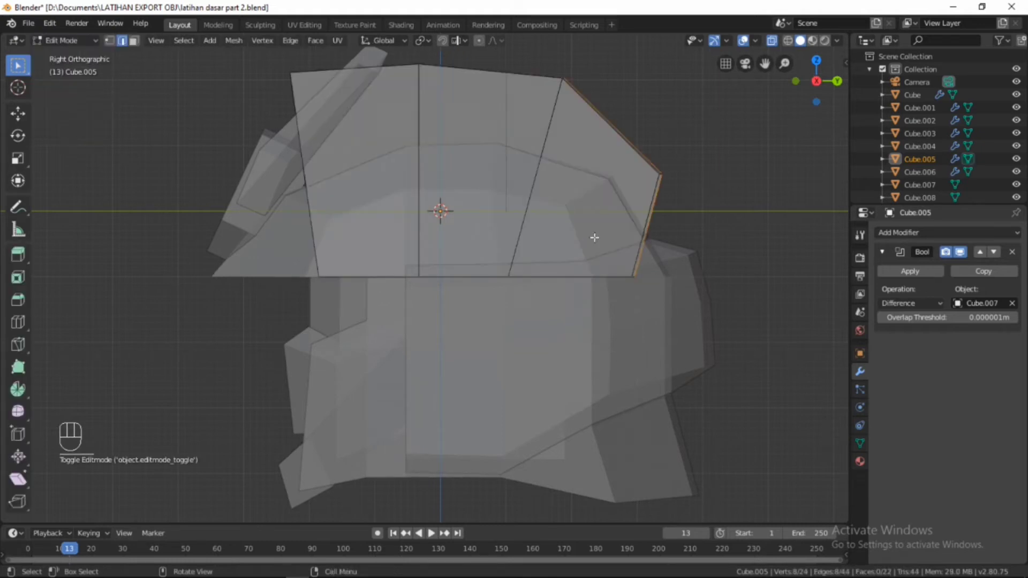
key(a)
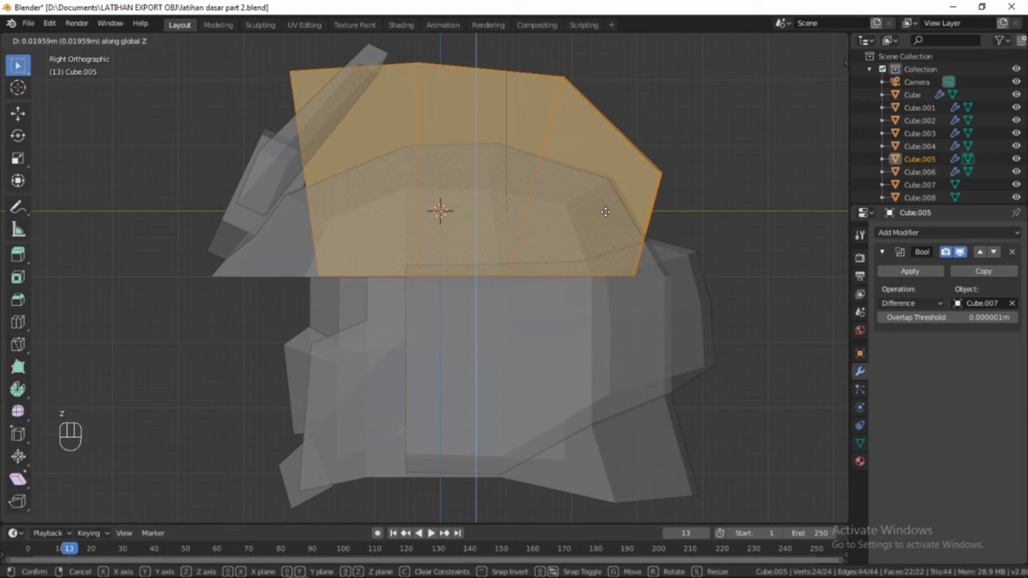
click(946, 251)
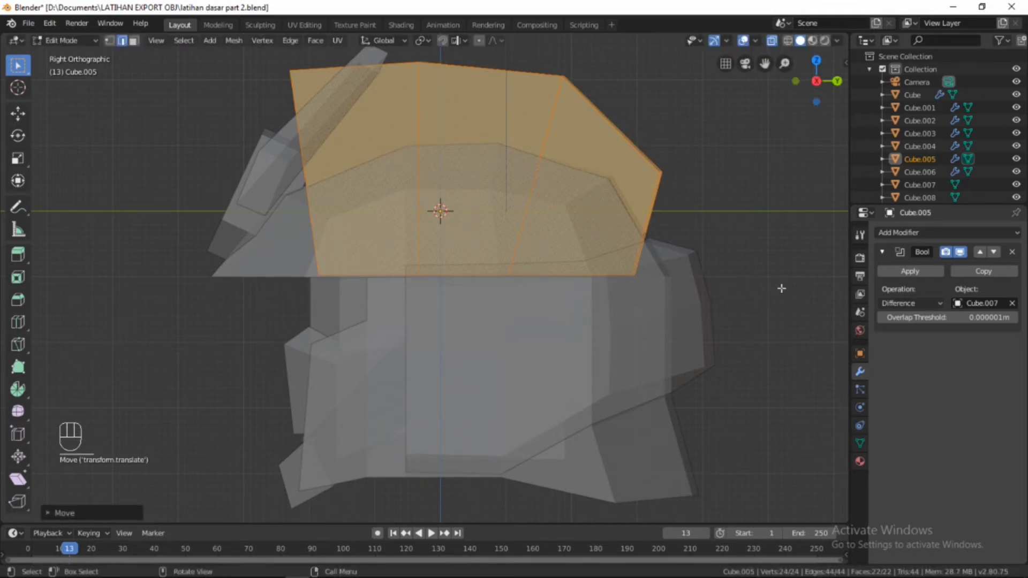
drag(946, 251, 945, 251)
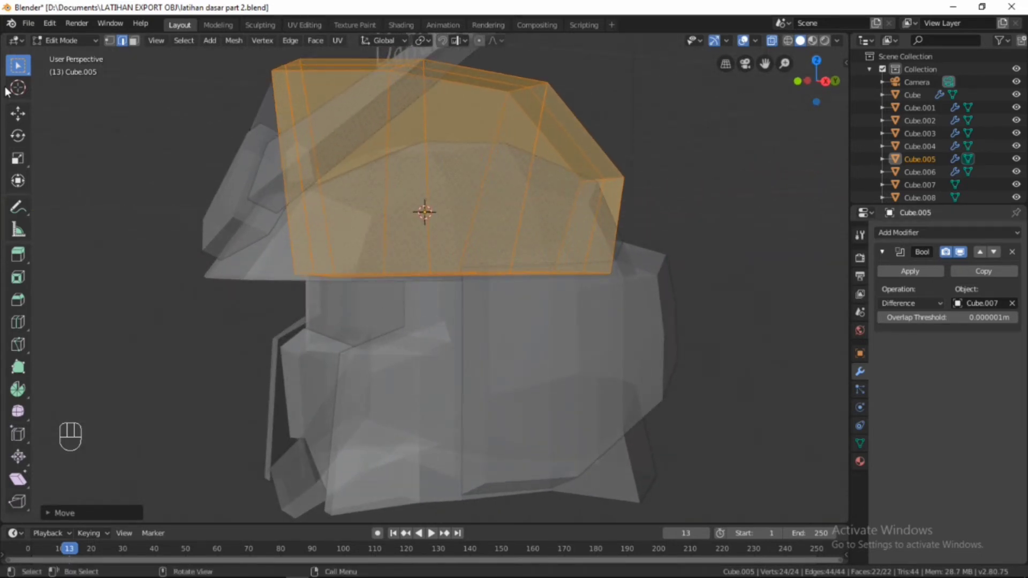
click(946, 251)
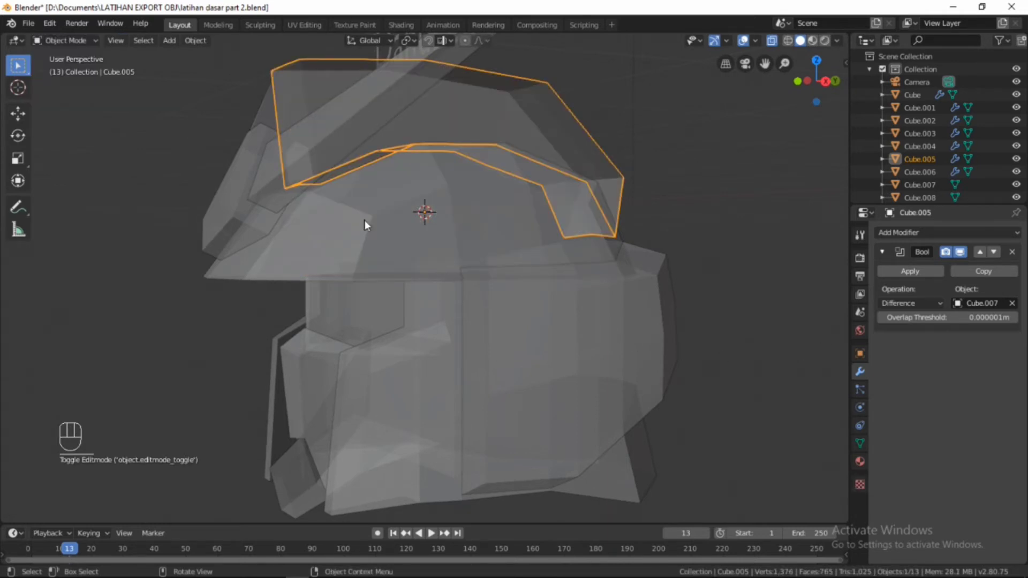
Apply Cube.005's Boolean cut into an arched shell and reopen the piece for mesh editing
middle_click(946, 251)
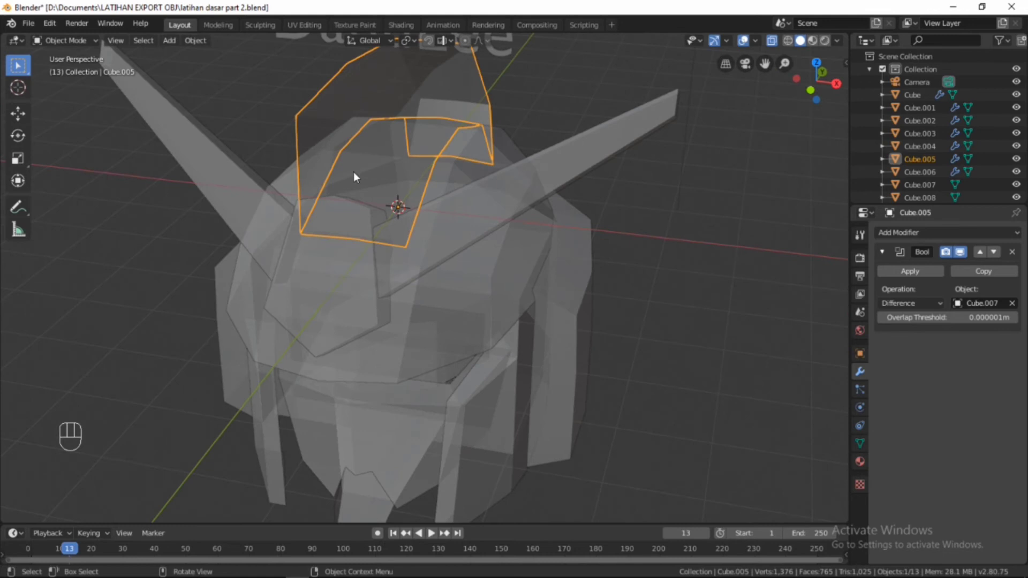
drag(945, 251, 945, 251)
click(945, 251)
drag(945, 251, 946, 251)
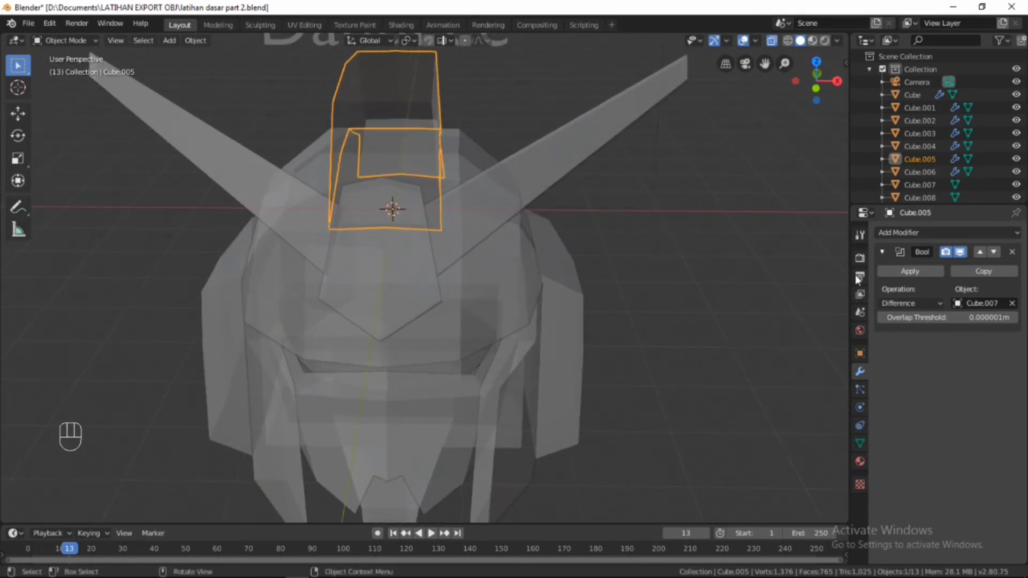
drag(922, 276, 444, 377)
drag(443, 377, 364, 352)
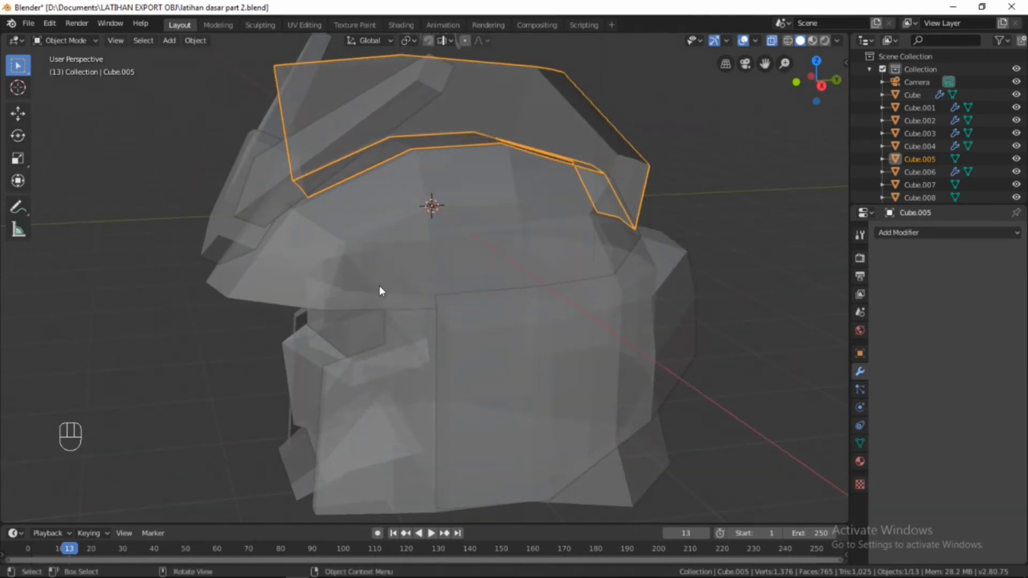
key(Tab)
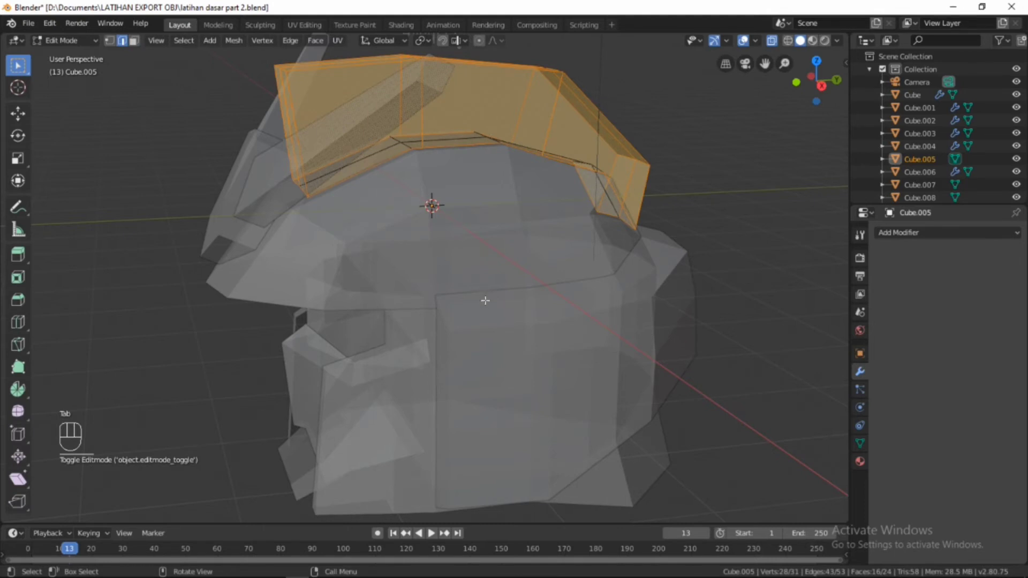
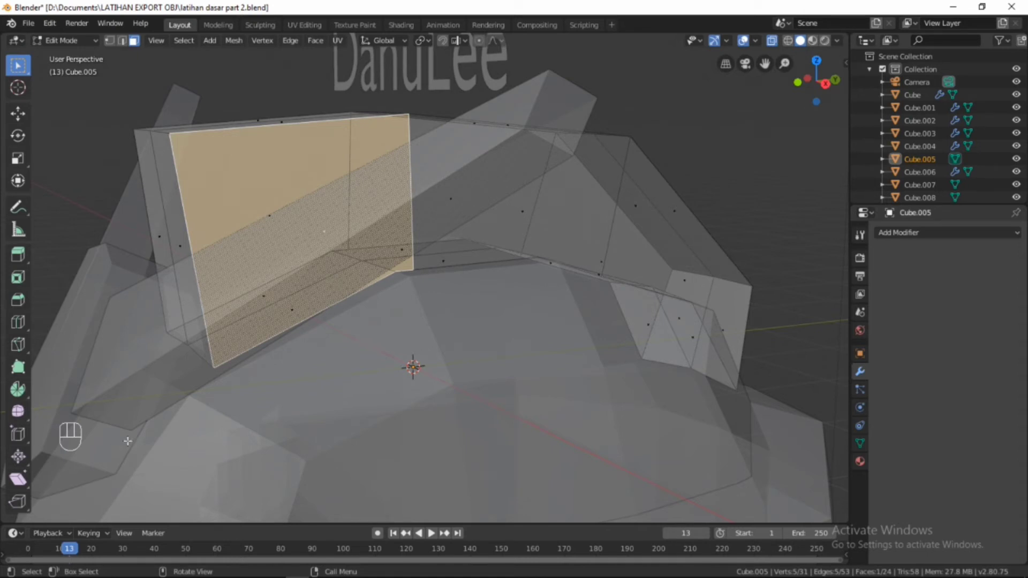
Triangulate Cube.005's bent front face, then undo so it returns to one quad
key(ctrl+t)
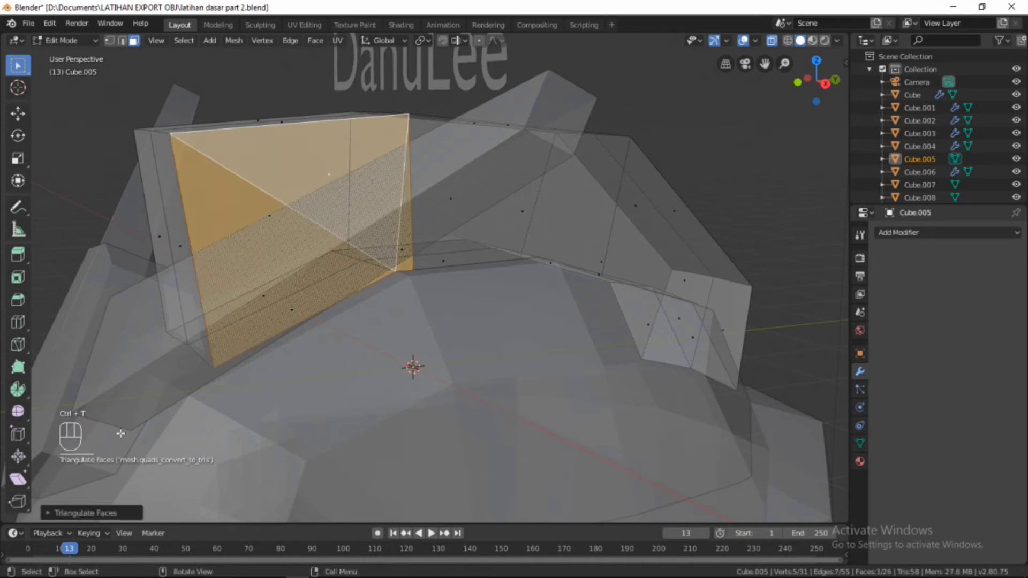
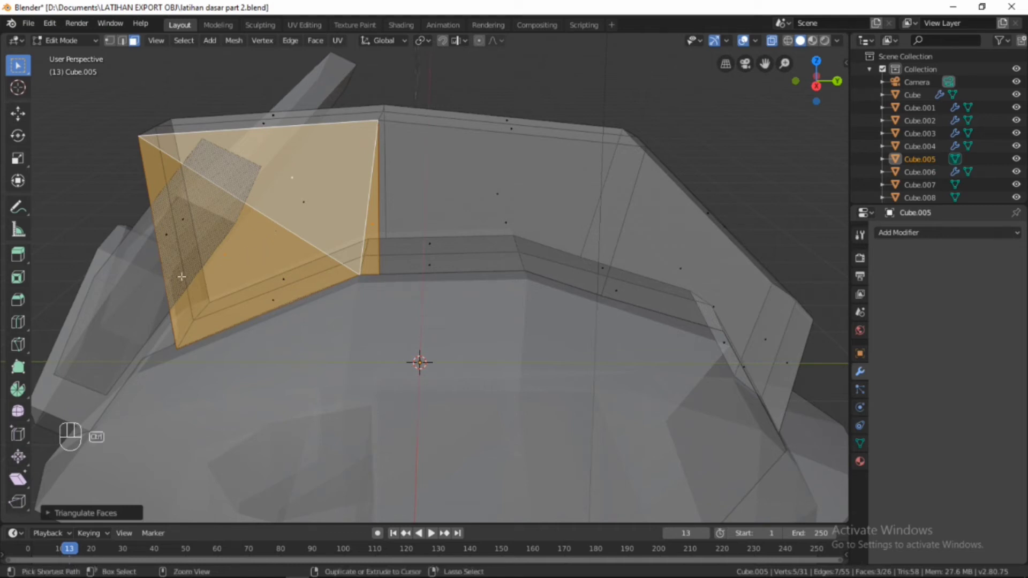
key(ctrl+z)
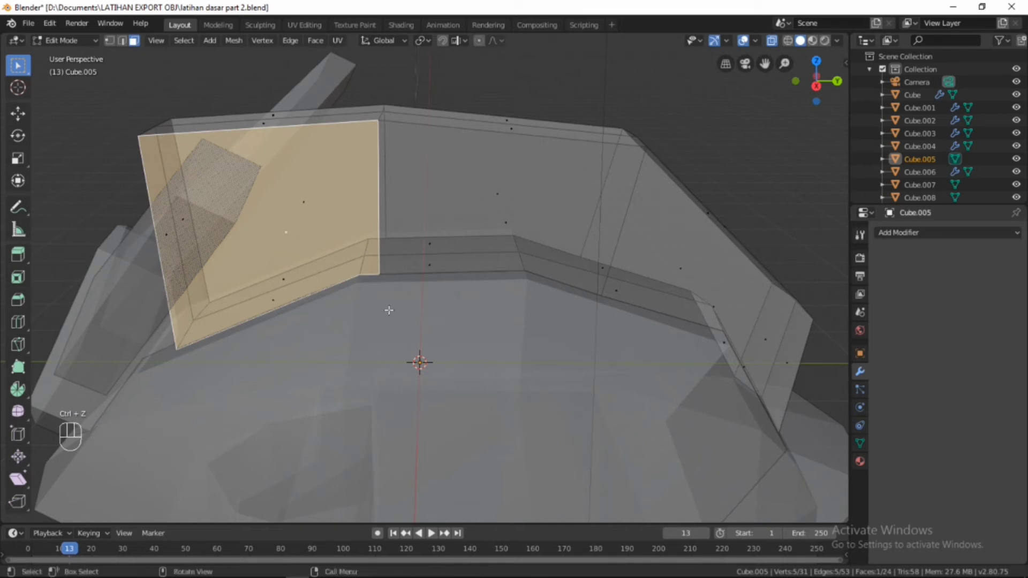
In vertex select, merge the first overlapping vertex pair on Cube.005's shell
click(135, 40)
middle_click(135, 41)
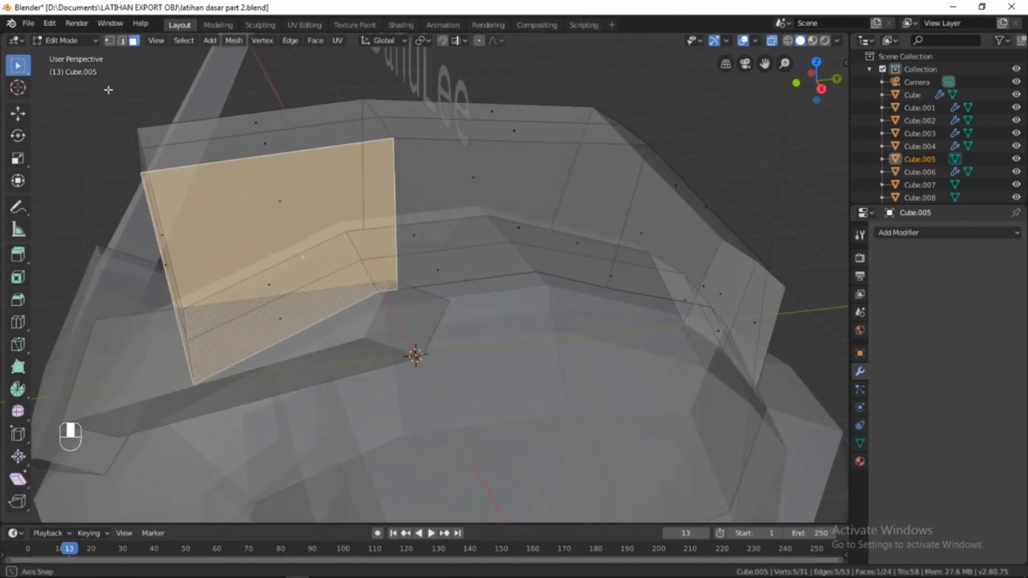
click(113, 42)
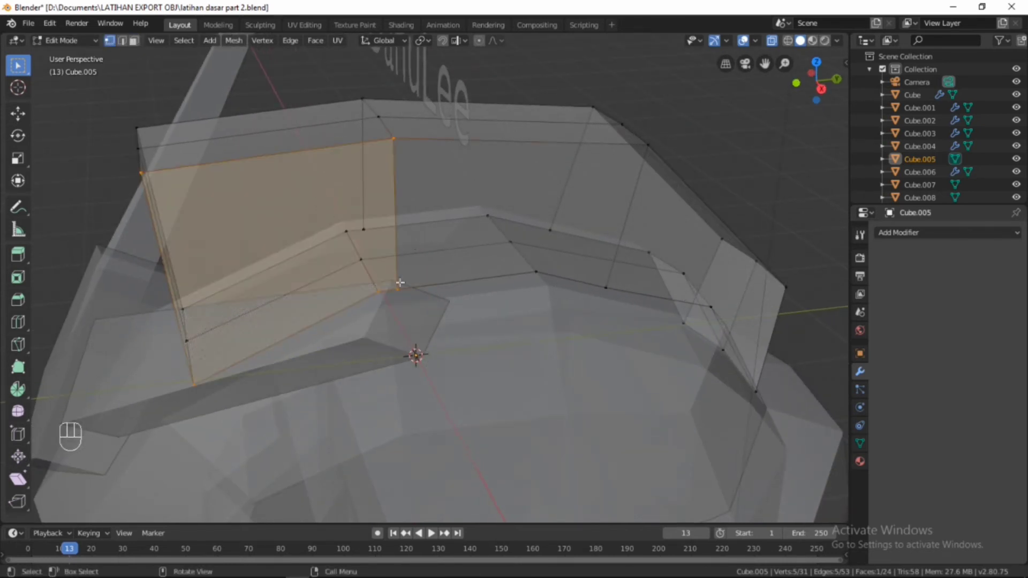
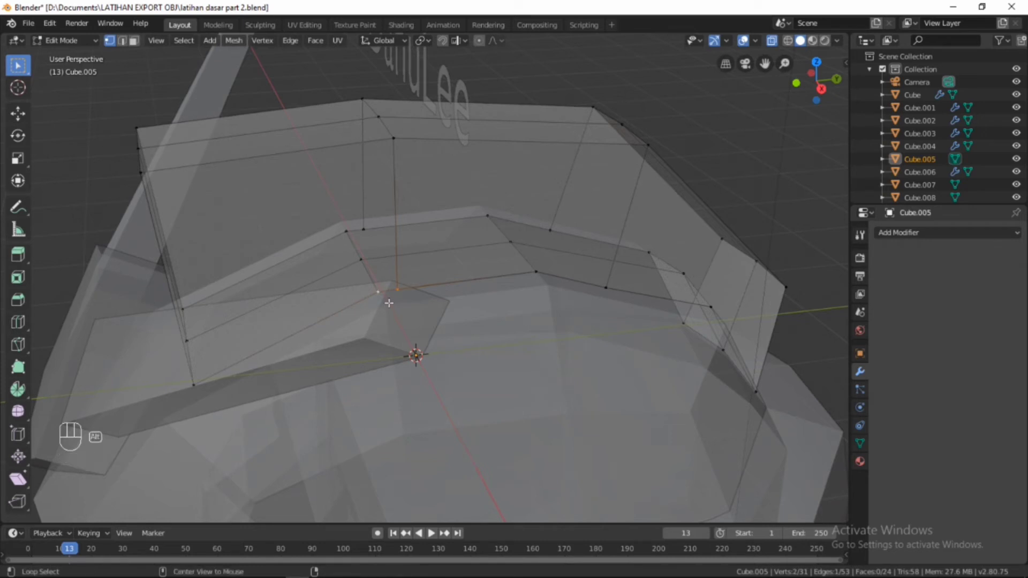
key(alt+m)
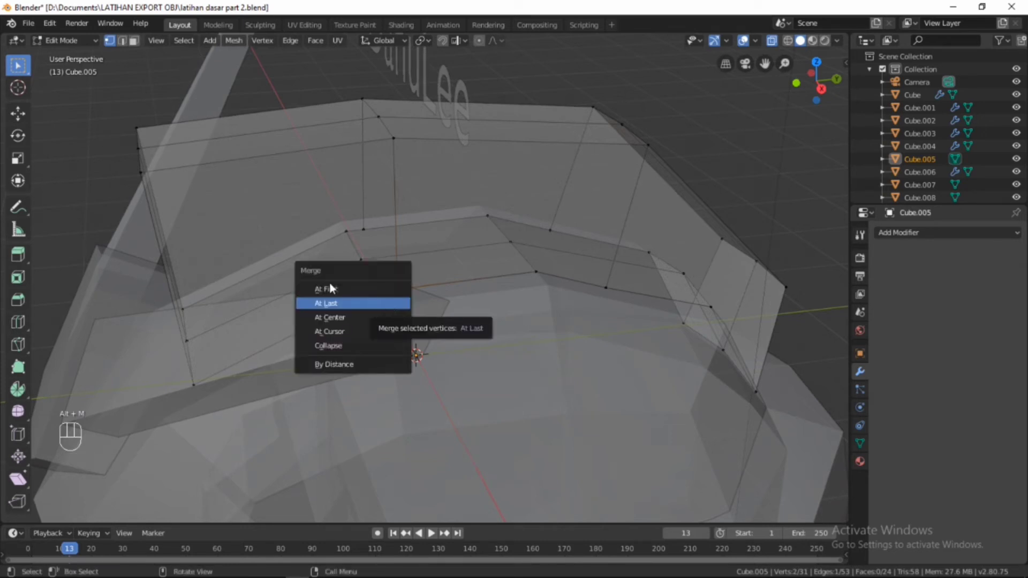
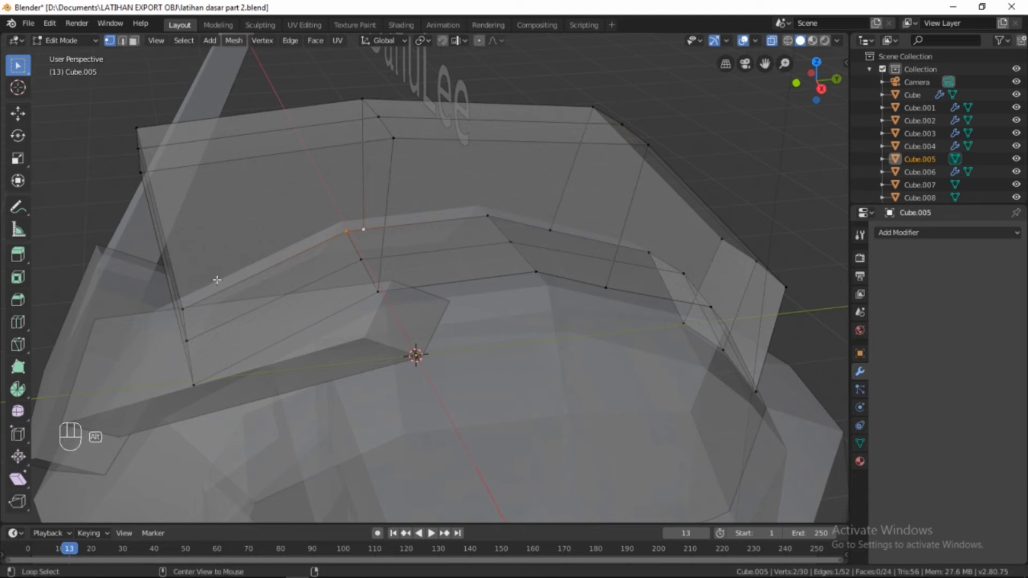
Merge the remaining stray vertex pairs, bringing Cube.005 down from 31 toward 27 vertices
key(alt+m)
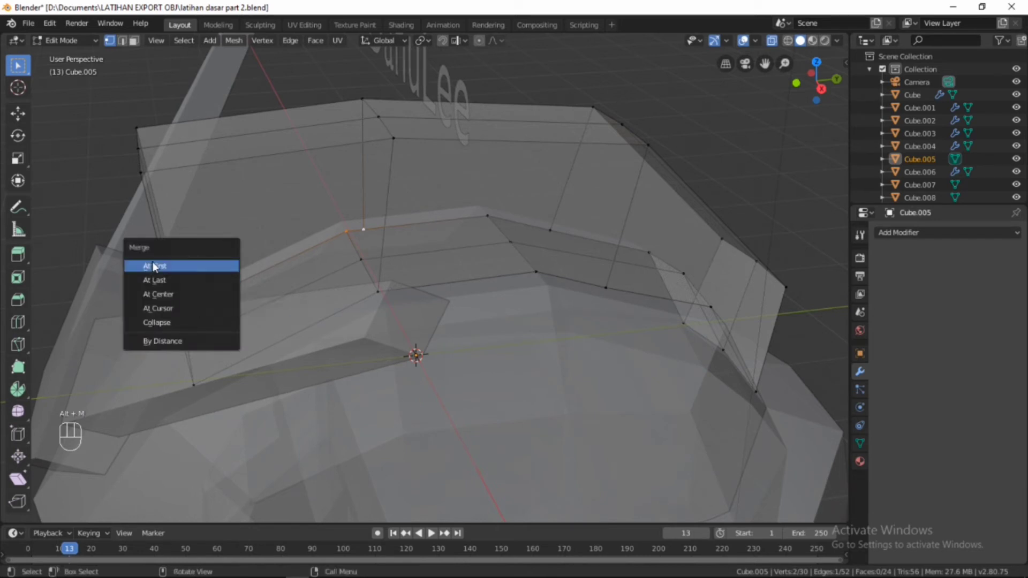
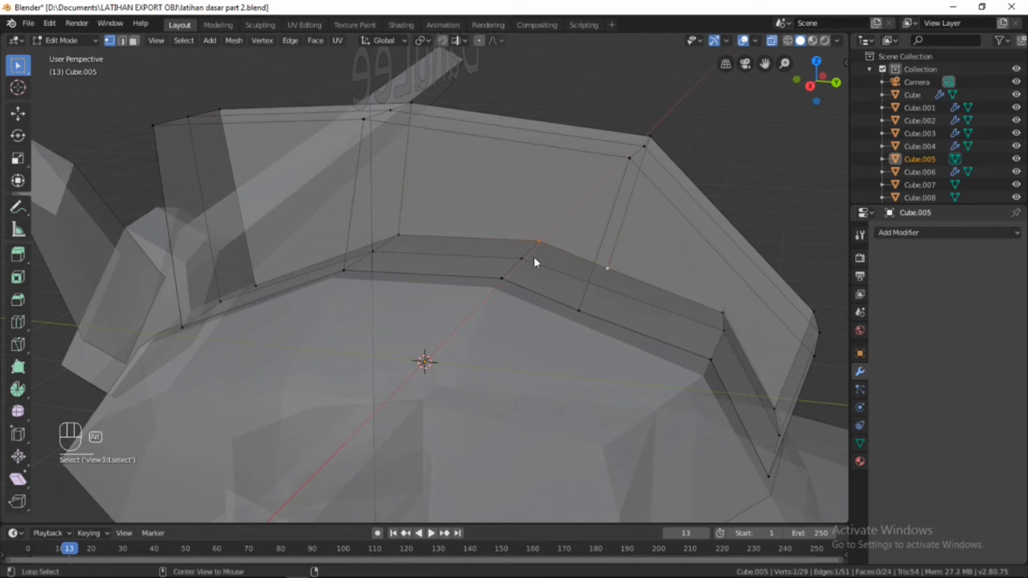
key(alt+m)
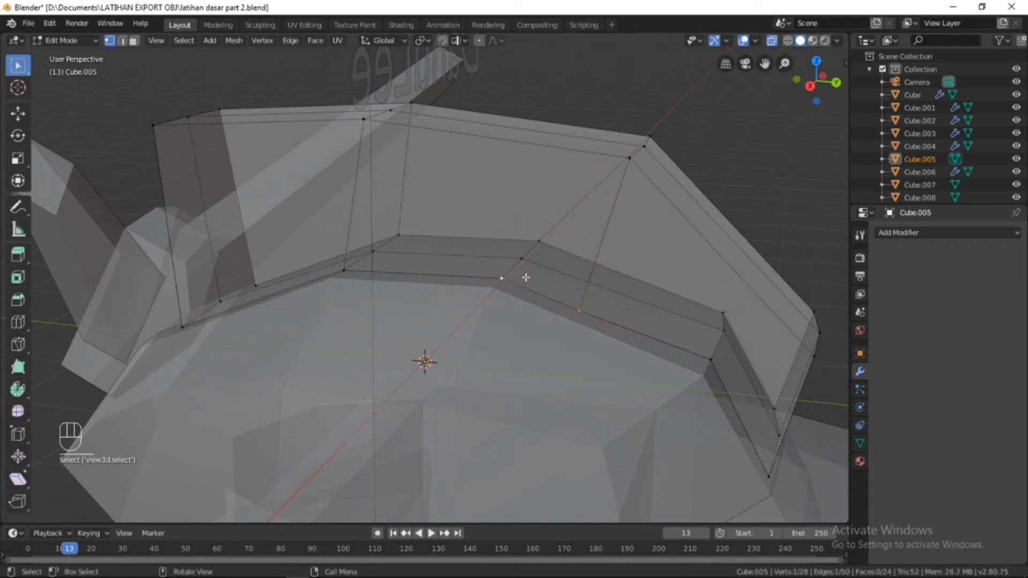
key(alt+m)
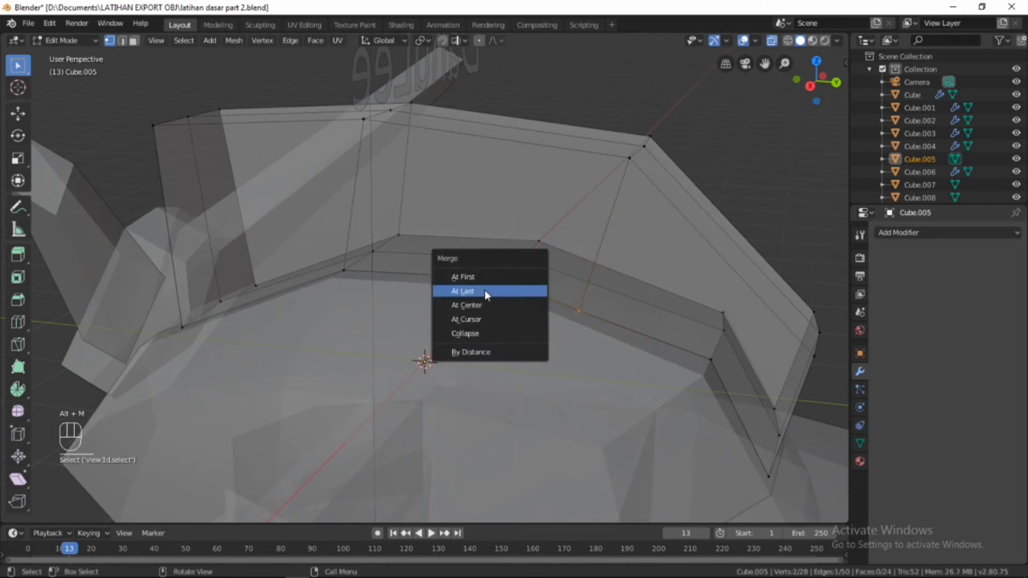
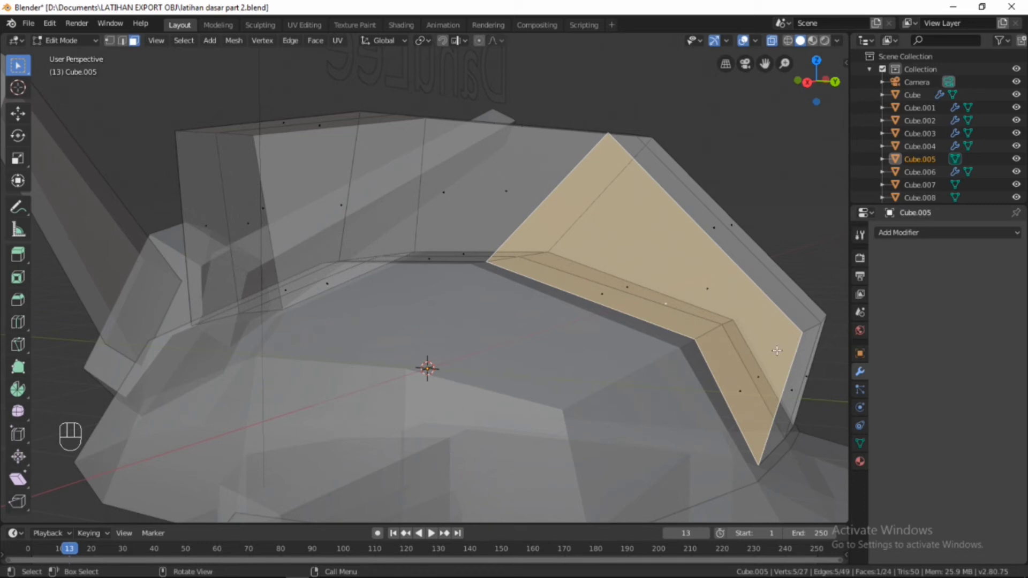
Knife-cut two new edges across Cube.005's angled face, raising its face count to 25
key(k)
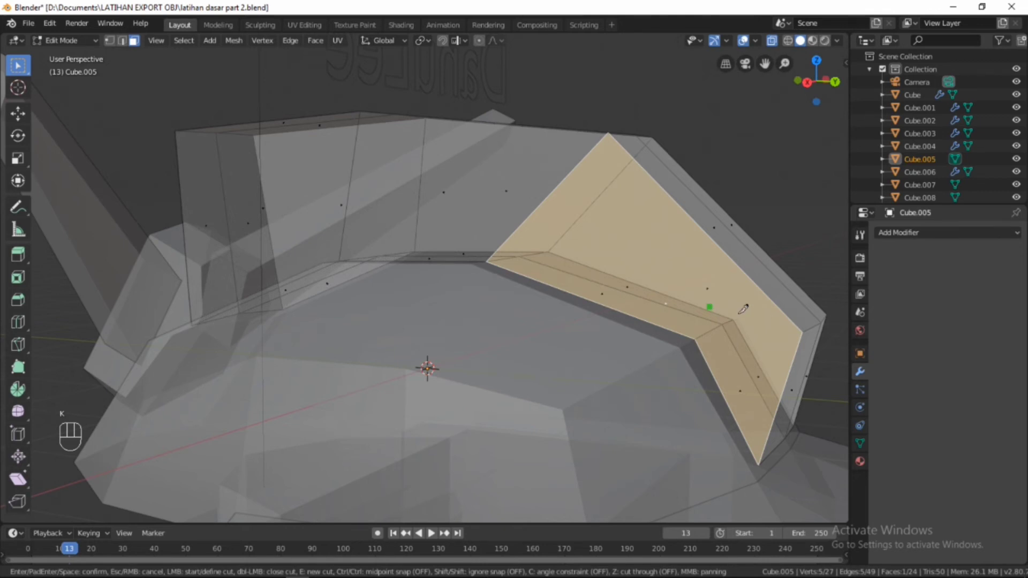
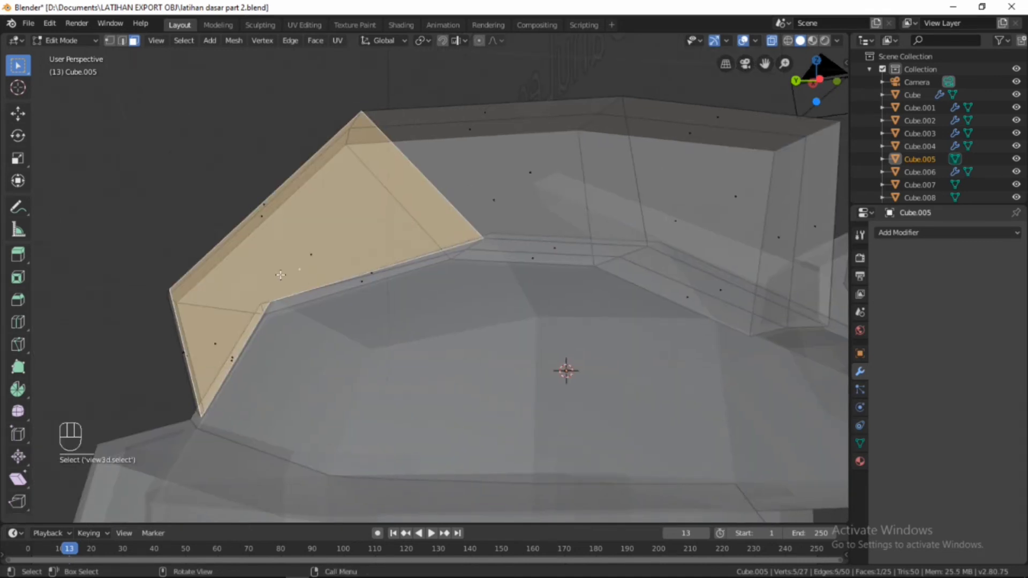
key(k)
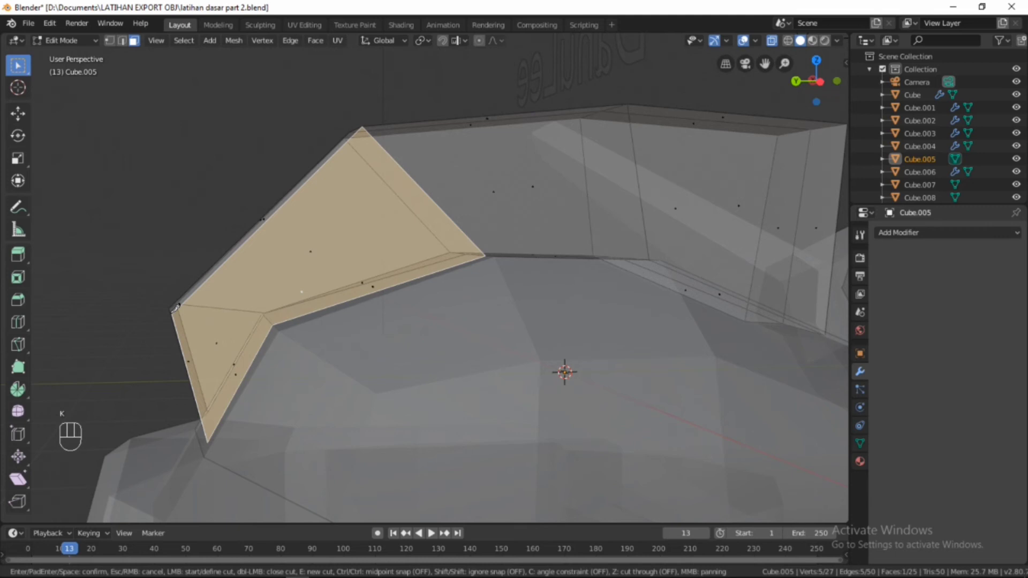
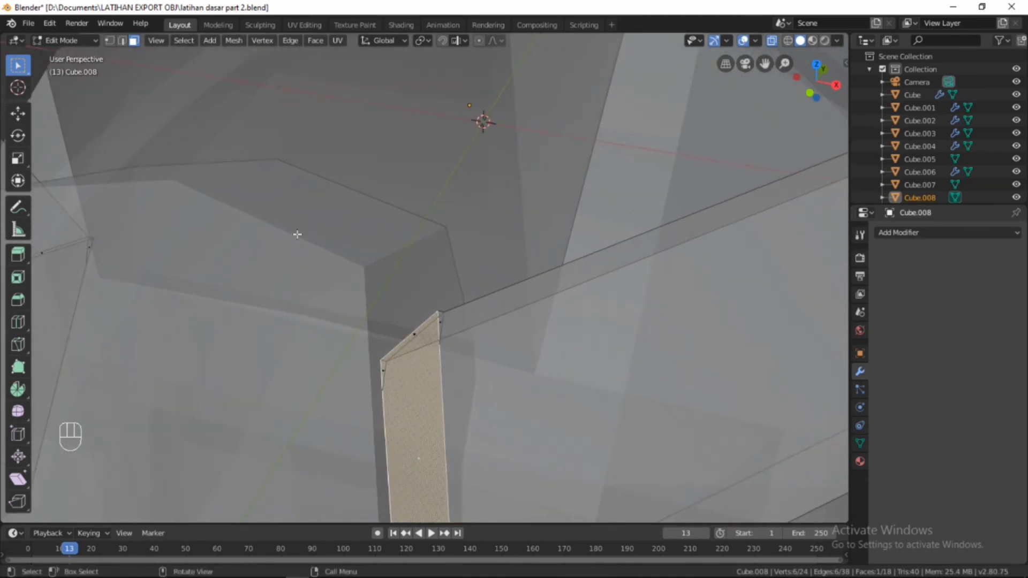
Merge Cube.008's overlapping corner vertices, then begin merging three vertices on Cube.009's horn
key(1)
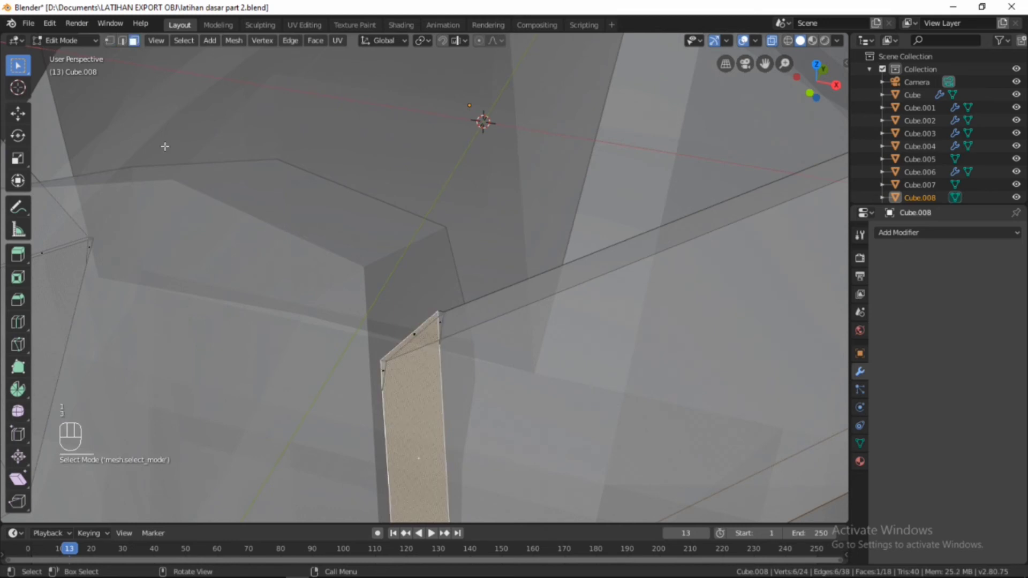
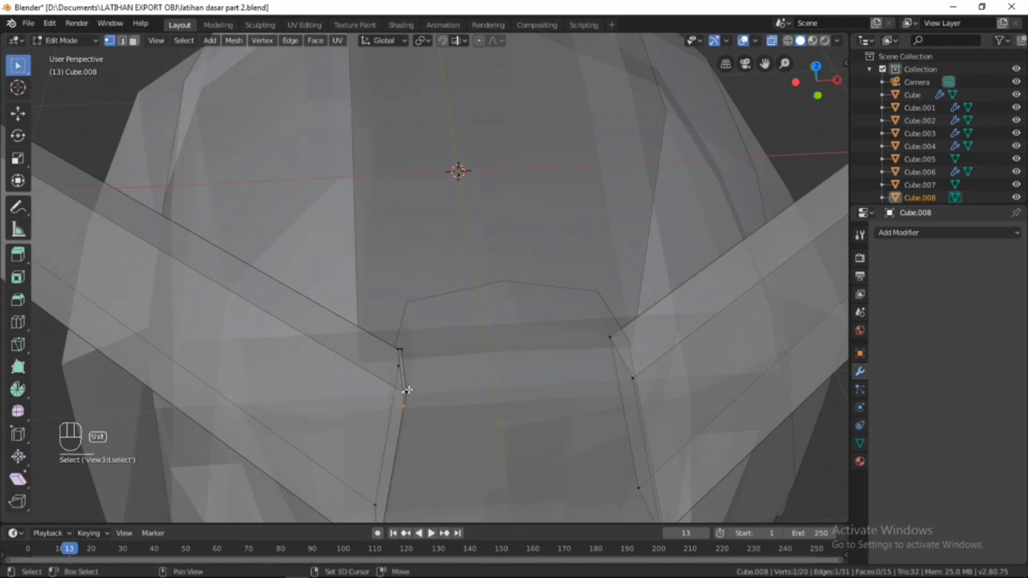
key(alt+m)
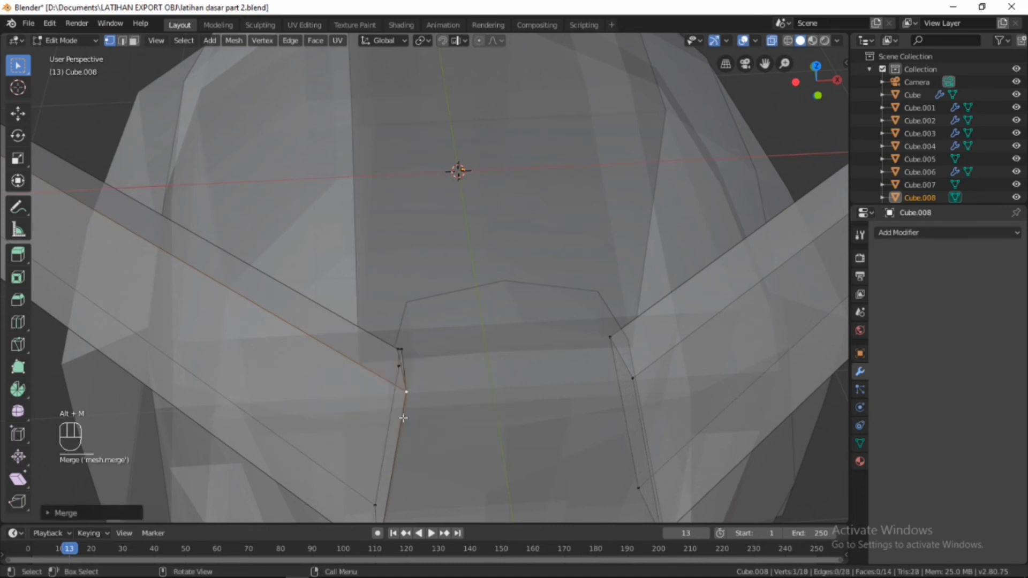
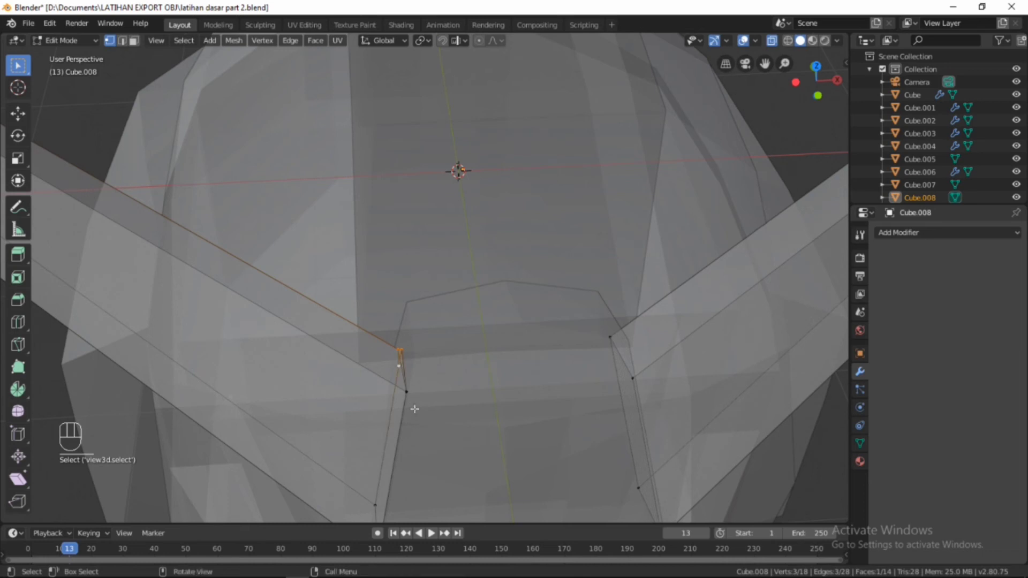
key(alt+m)
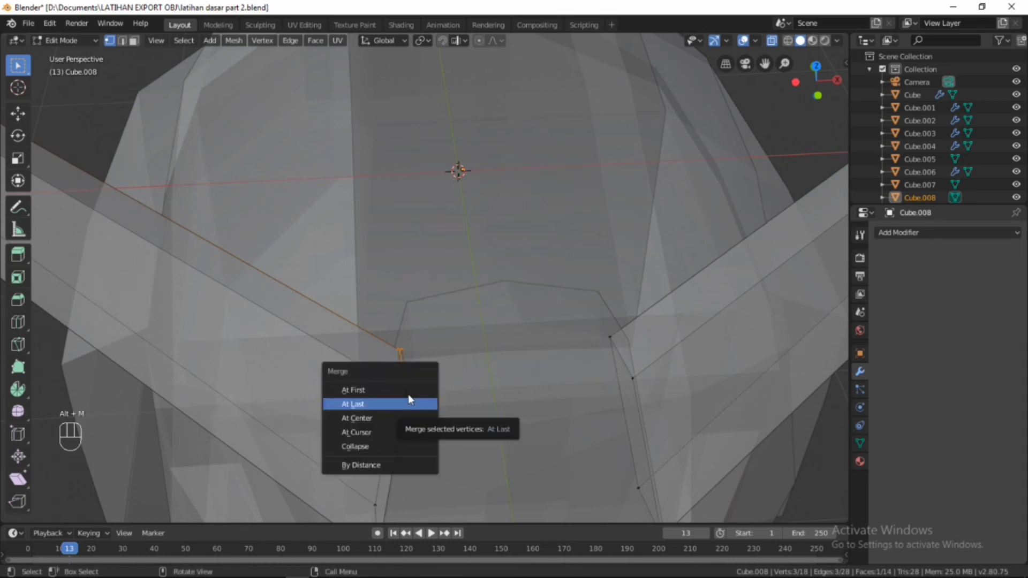
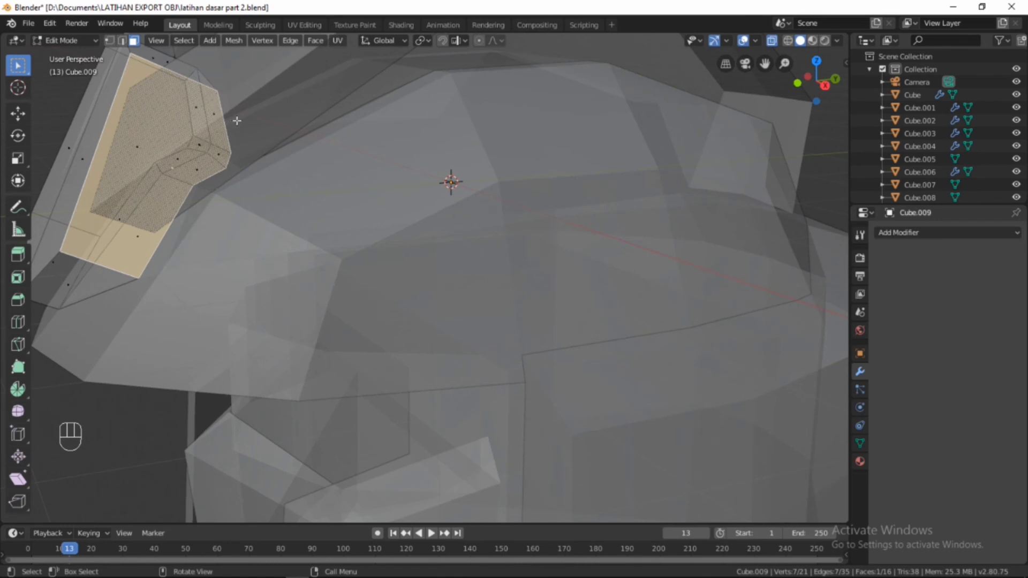
Knife-cut new edges vertex to vertex across Cube.009's panel, growing it from 16 to 18 faces
key(k)
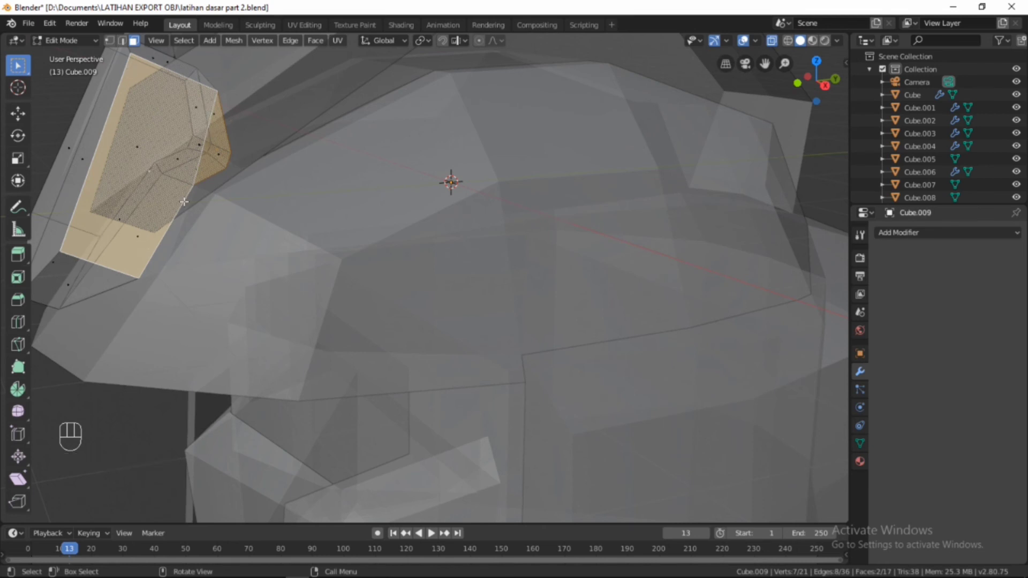
key(k)
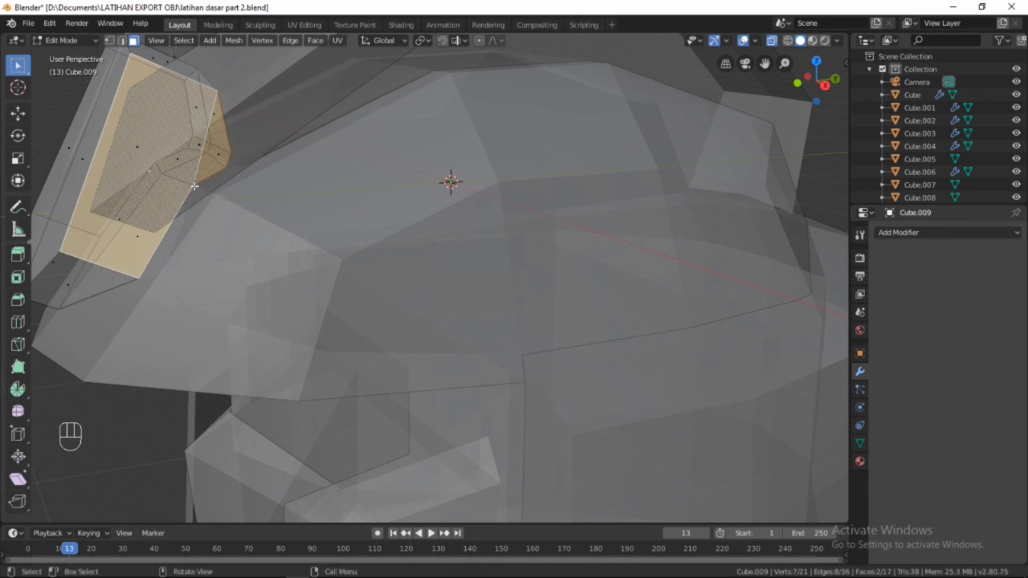
key(k)
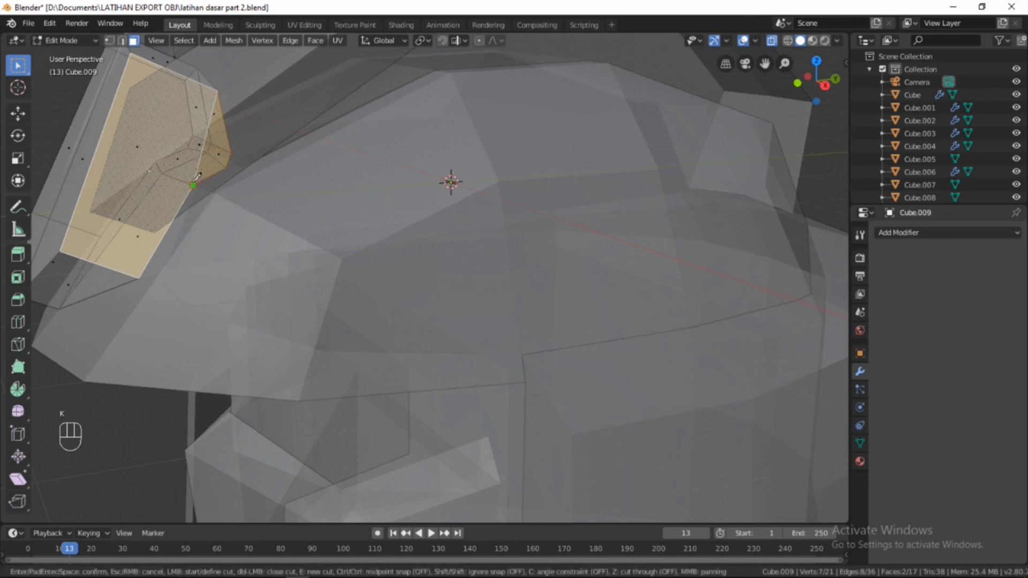
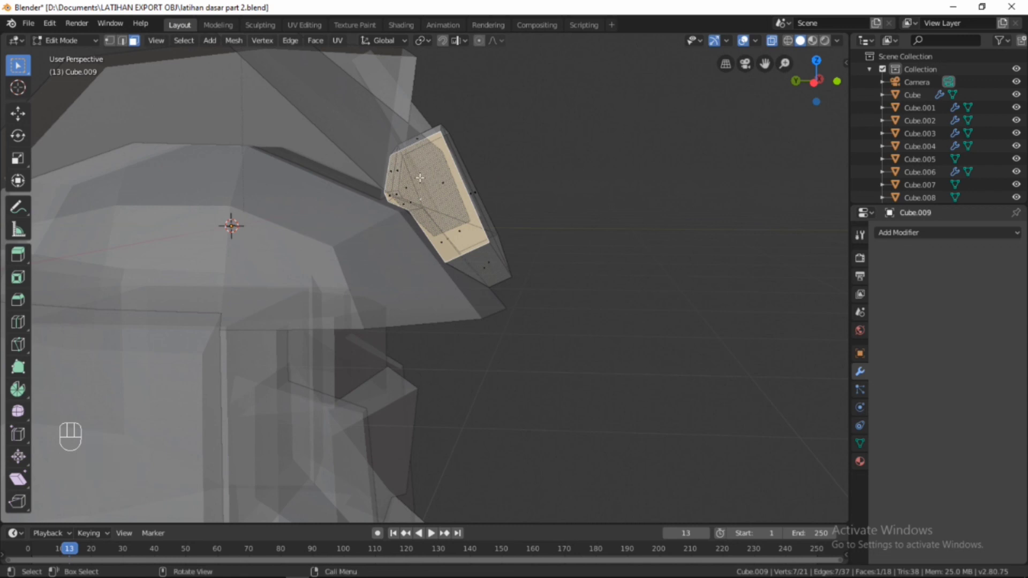
key(k)
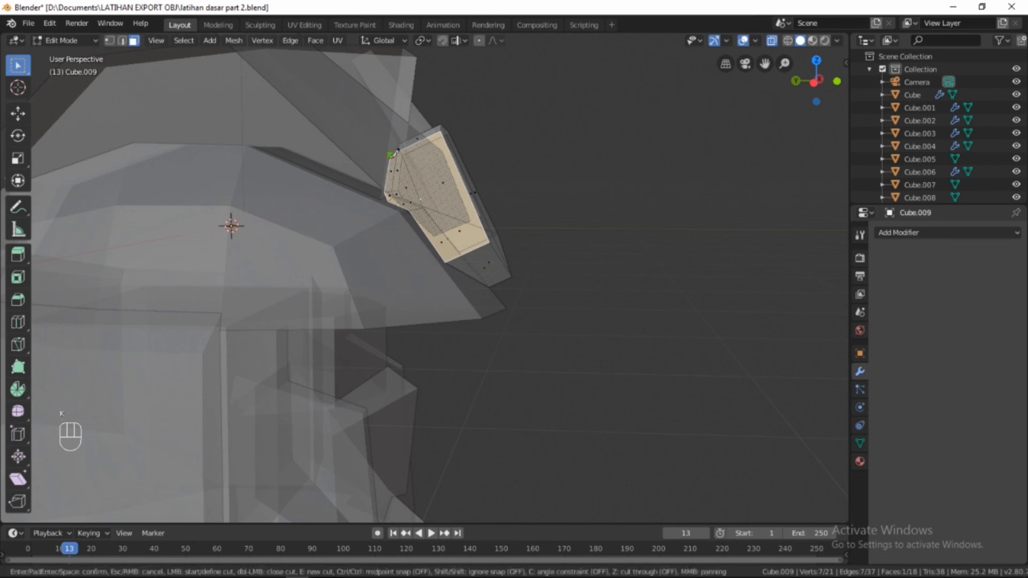